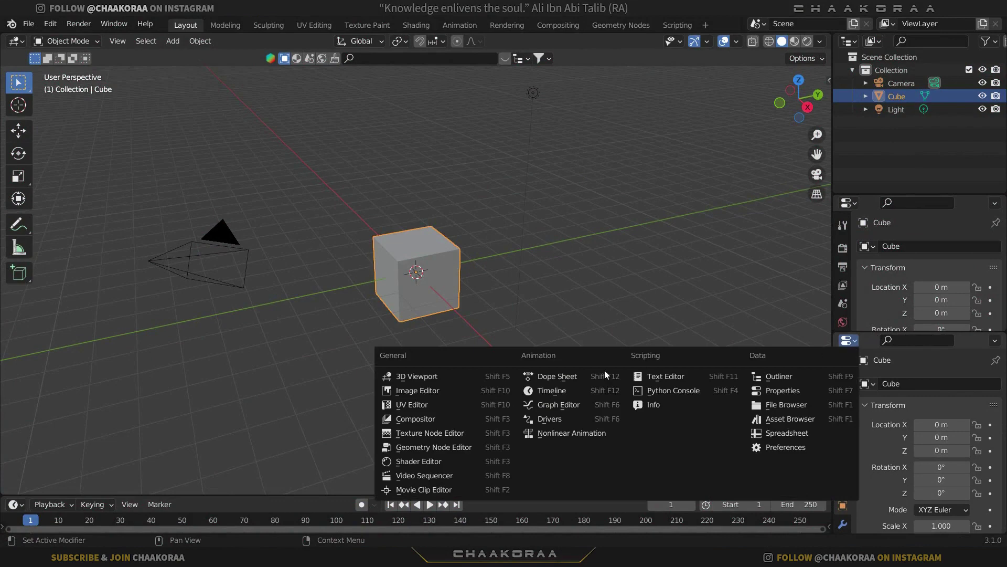
Step: Split off an editor area, switch it to an Image Editor and resize it beside the viewport
left_click_drag(856, 337, 867, 348)
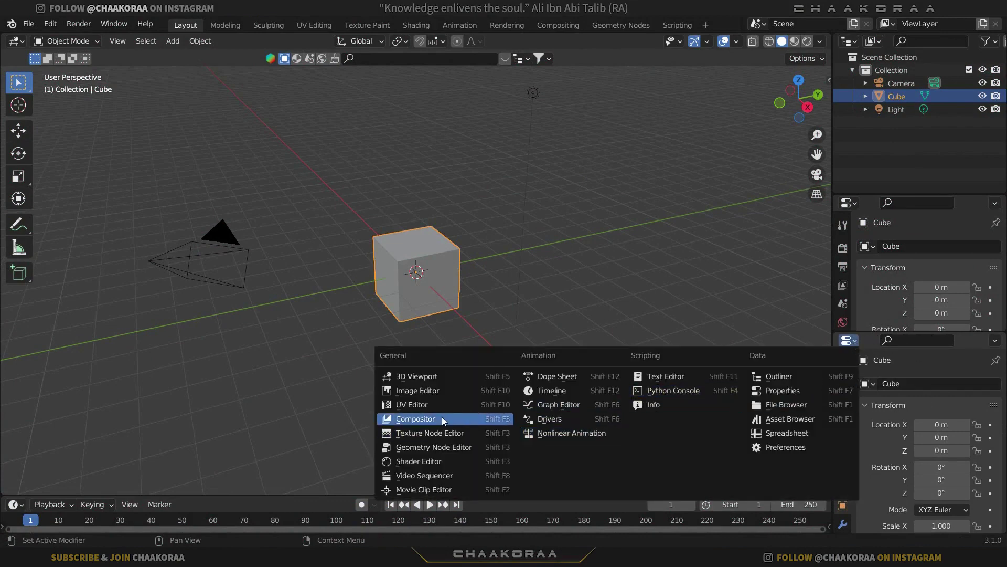
left_click(435, 398)
left_click_drag(949, 347, 663, 295)
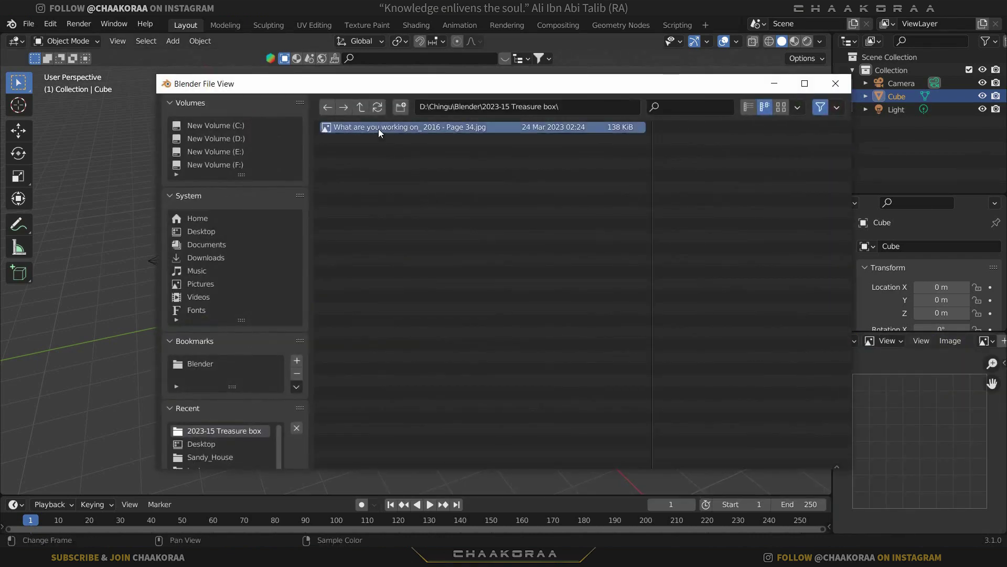
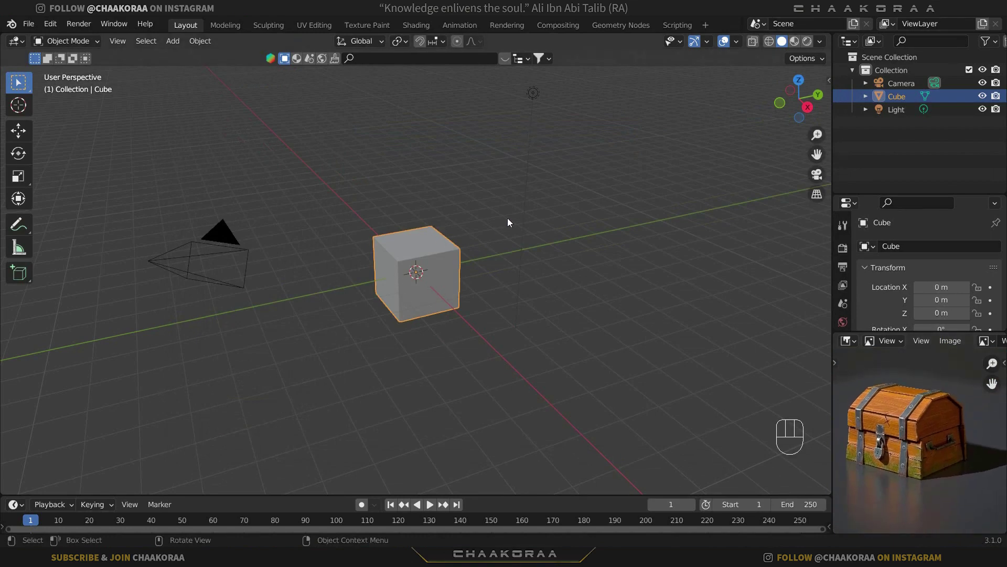
Step: Delete the default cube and light, then add a Circle mesh and adjust its creation settings
left_click(448, 255)
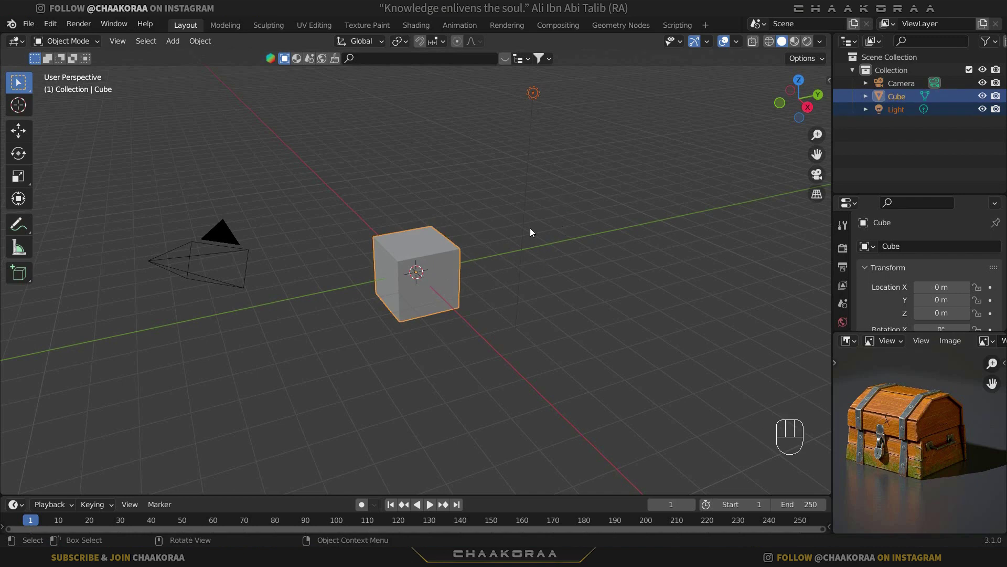
key("x")
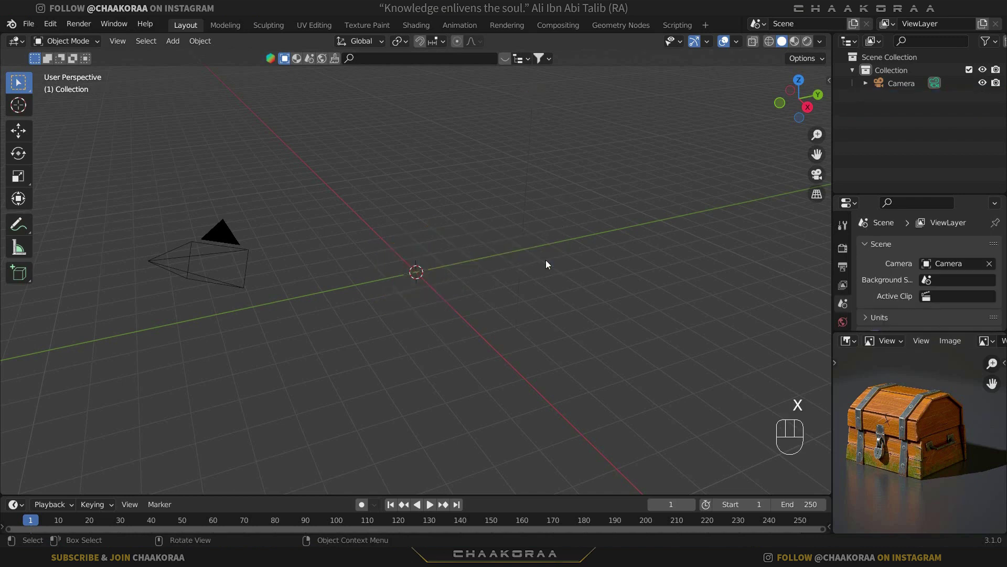
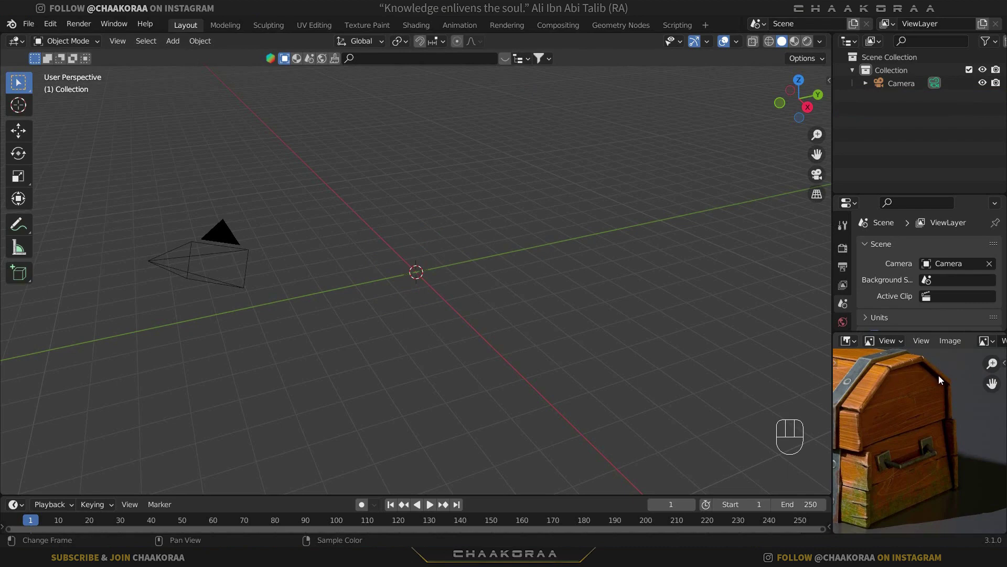
key("shift+a")
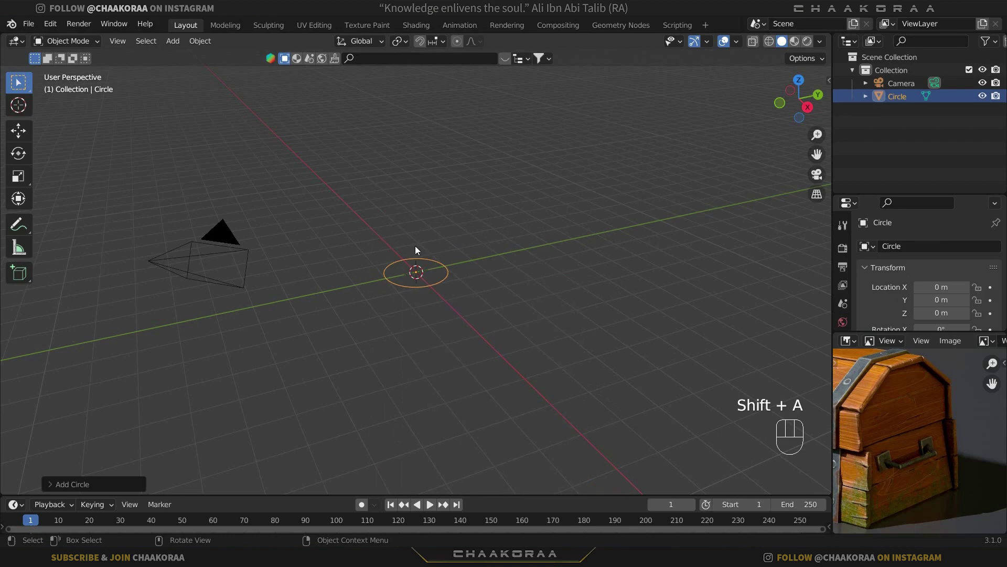
left_click_drag(65, 486, 79, 491)
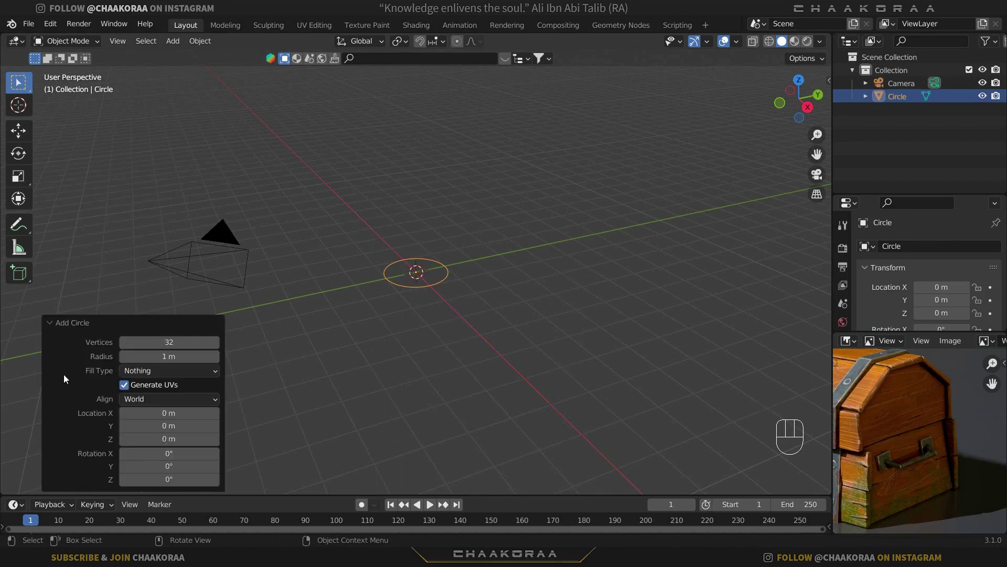
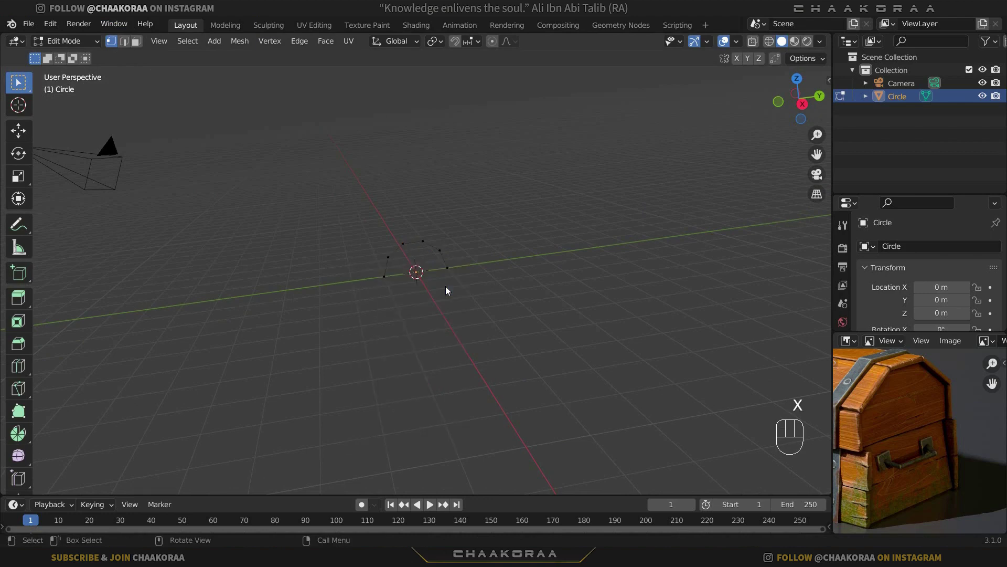
Step: In Front view select all arch vertices and move the profile sideways along X
key("KP_1")
key("KP_3")
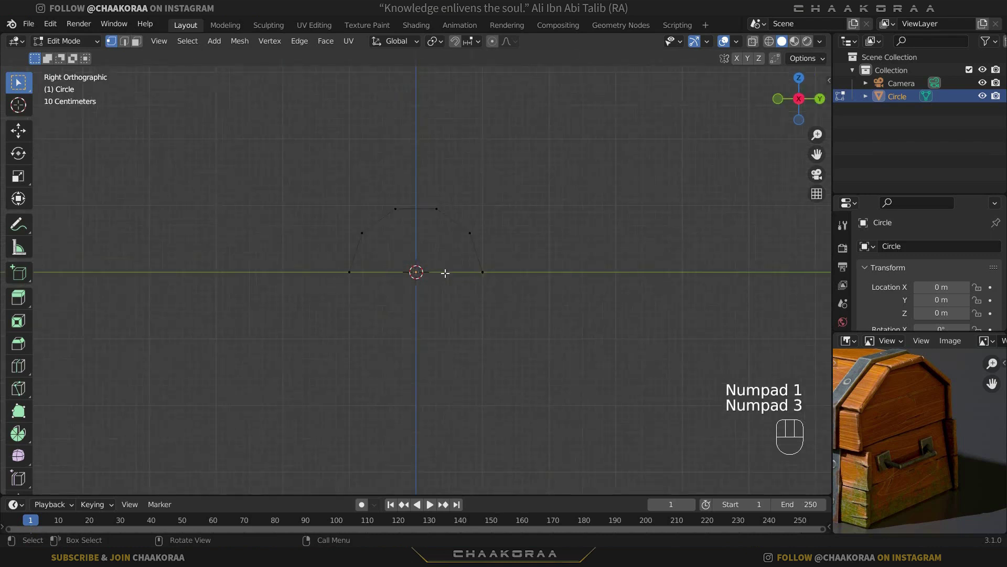
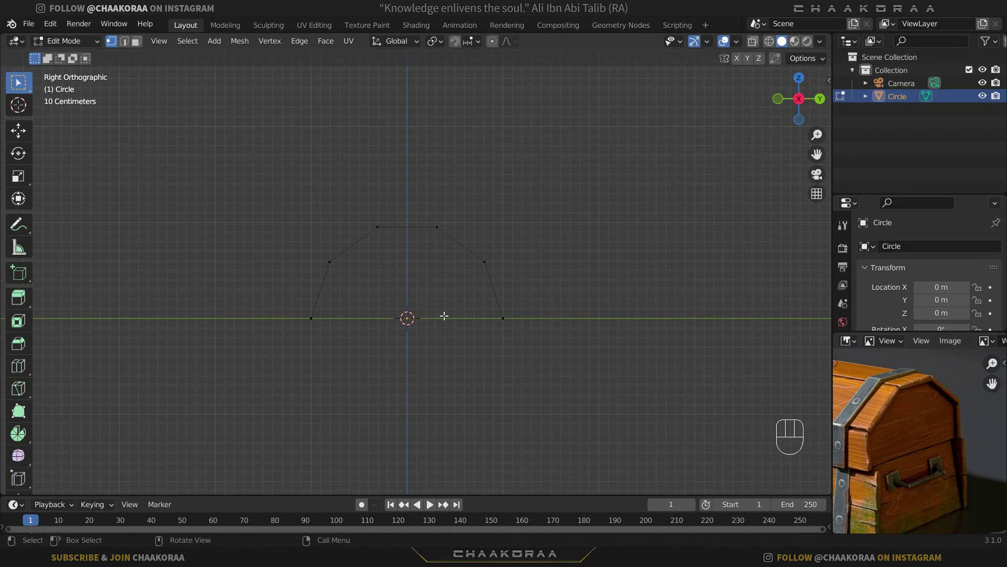
key("KP_1")
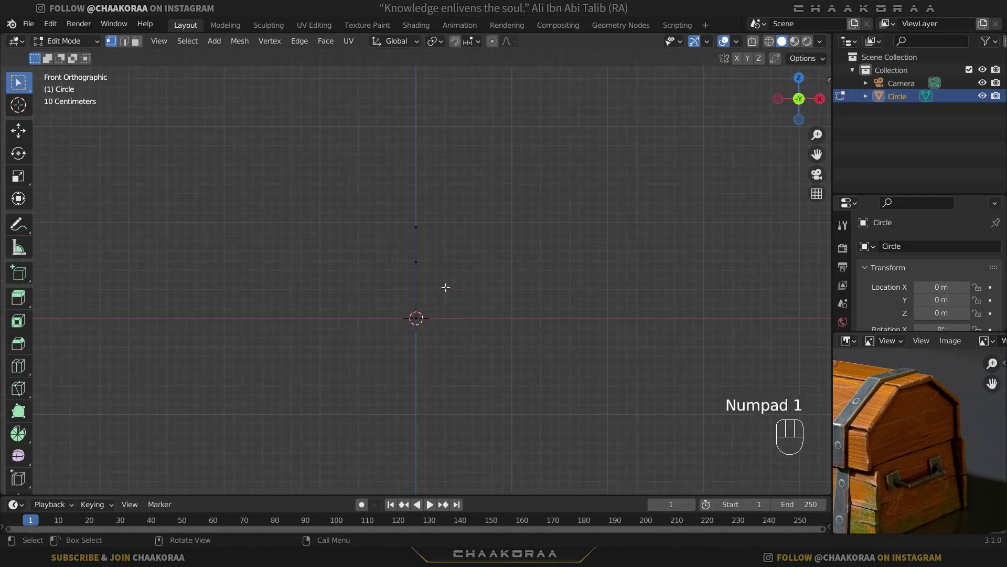
key("a")
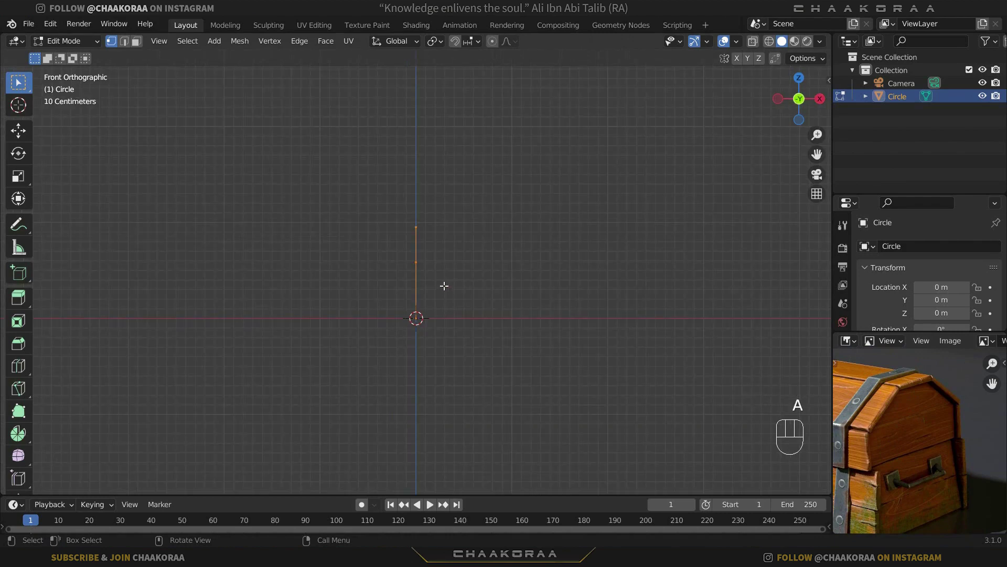
key("g")
key("x")
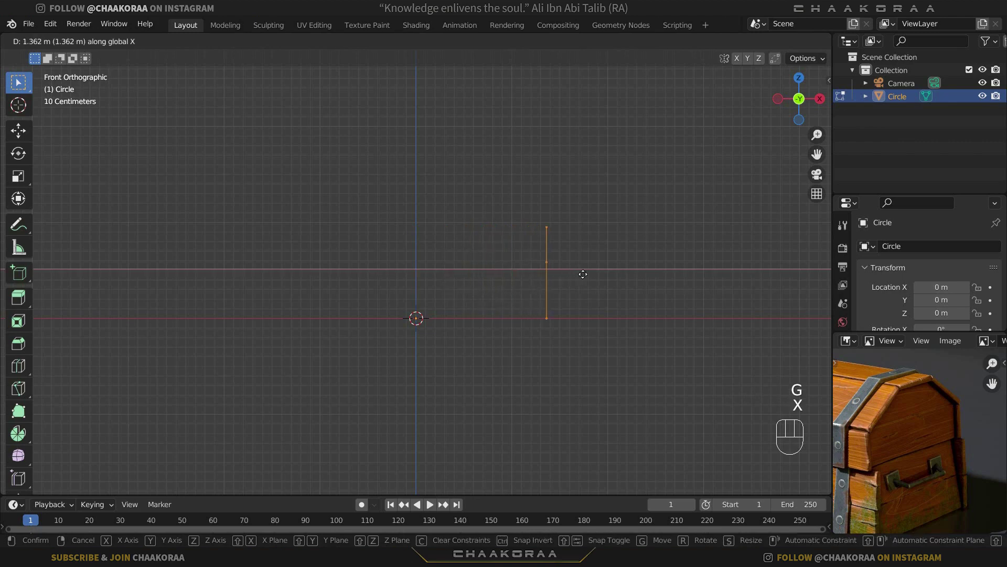
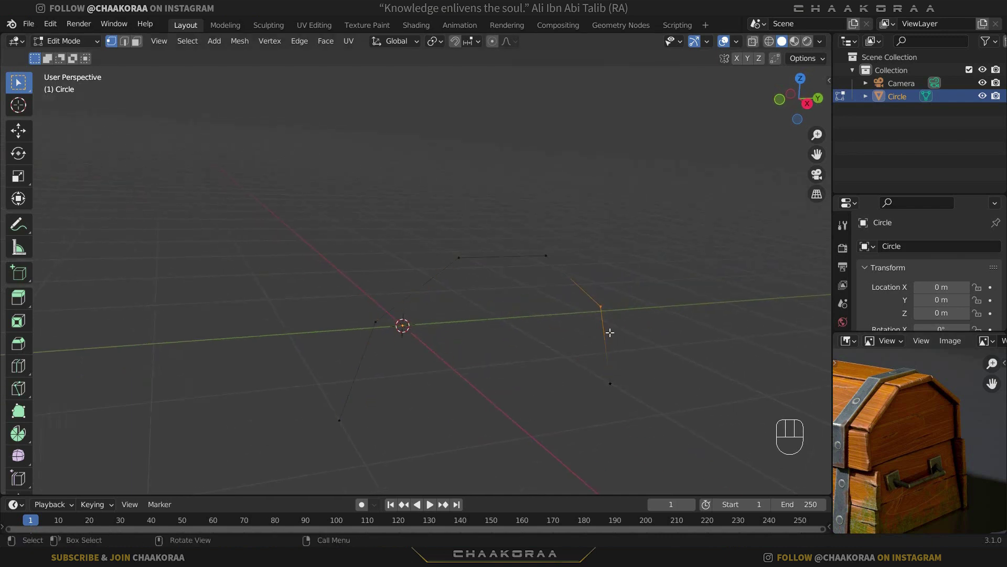
Step: Extrude the arch profile along X into a wide curved strip of faces
key("v")
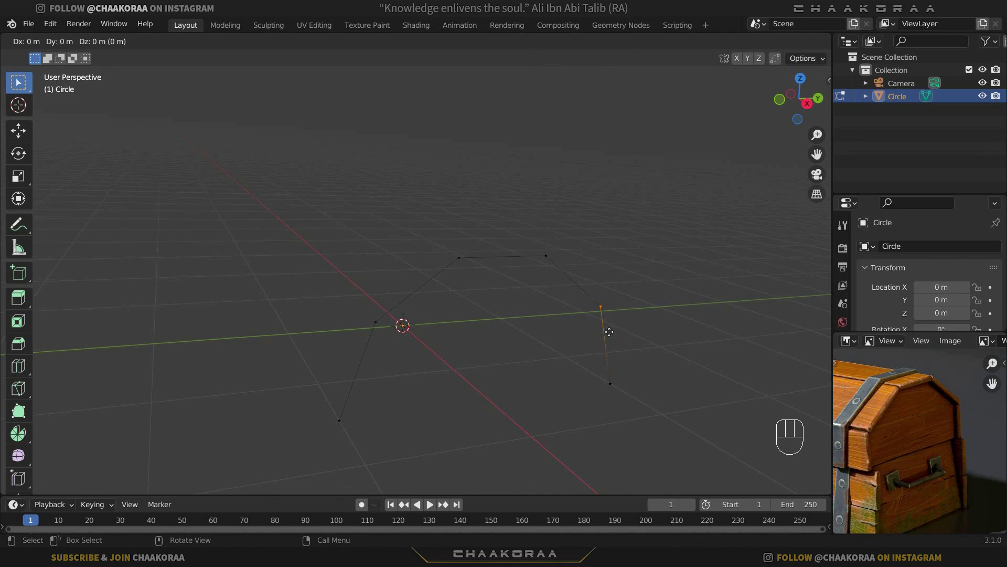
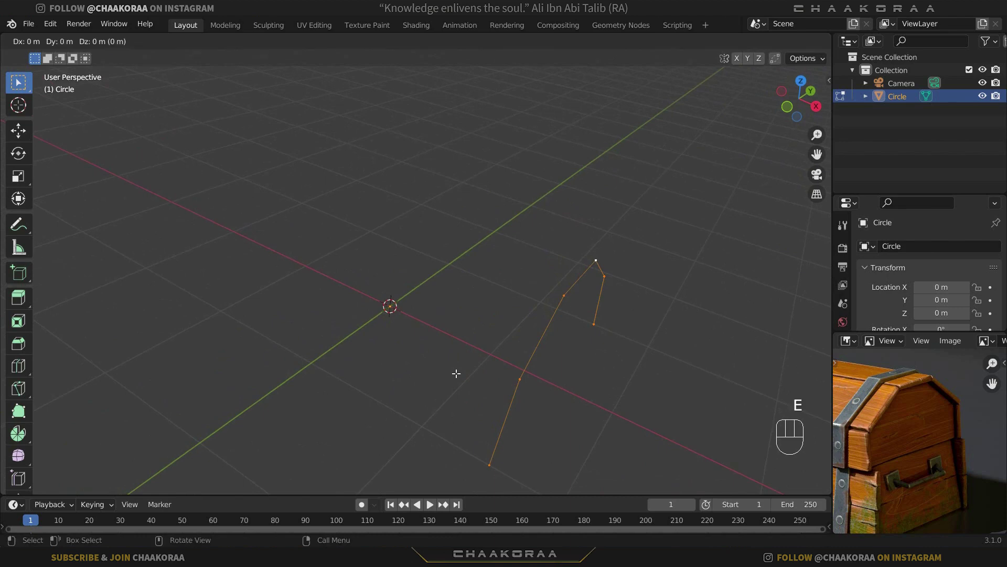
key("x")
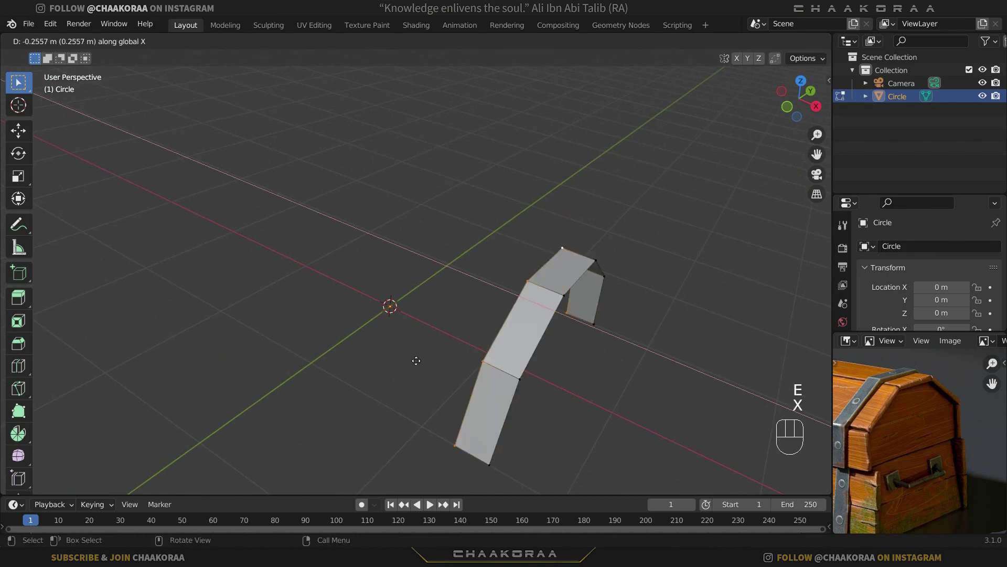
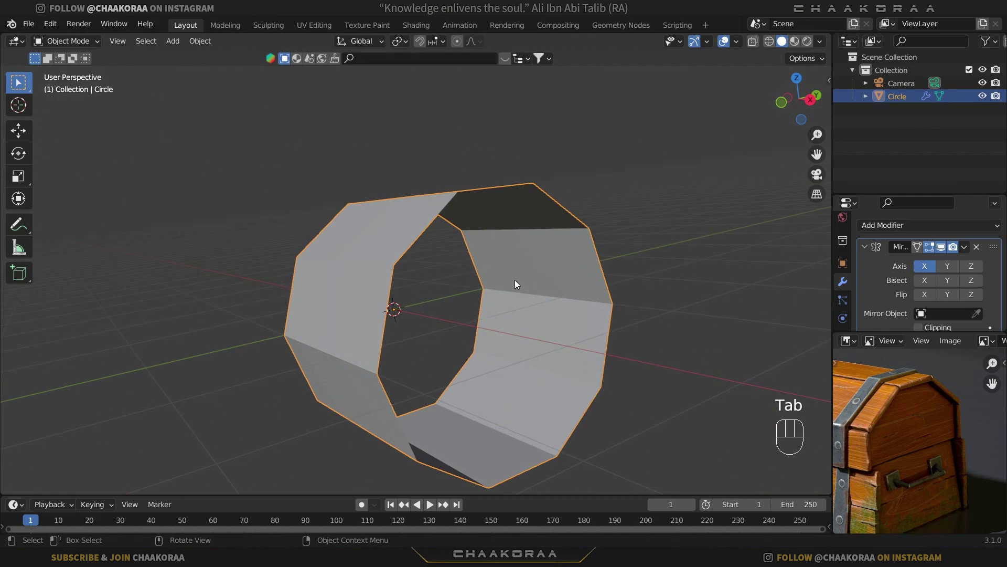
Step: Apply the lid's rotation, nudge the centre edge along X and enable Mirror clipping
key("ctrl+a")
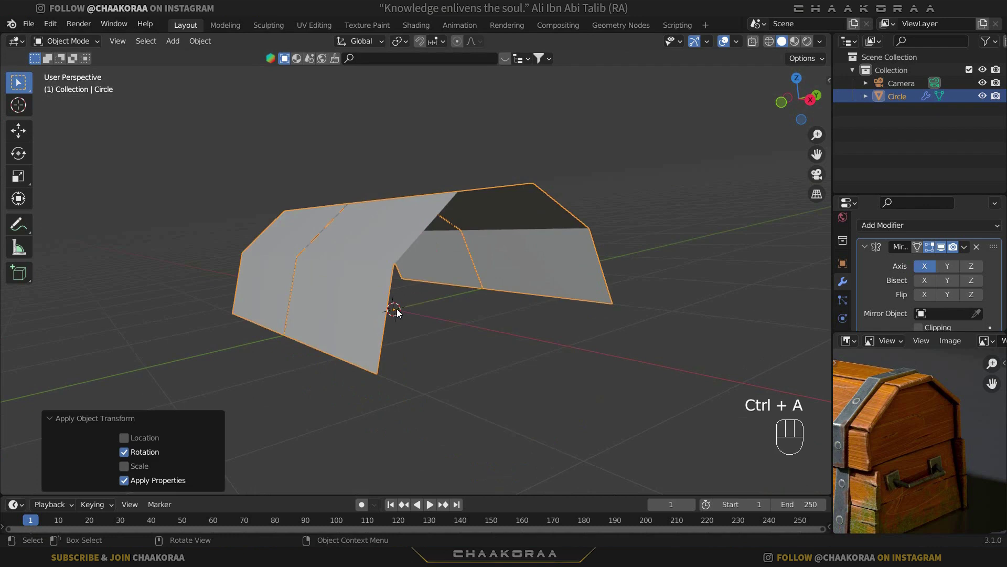
left_click_drag(450, 329, 504, 335)
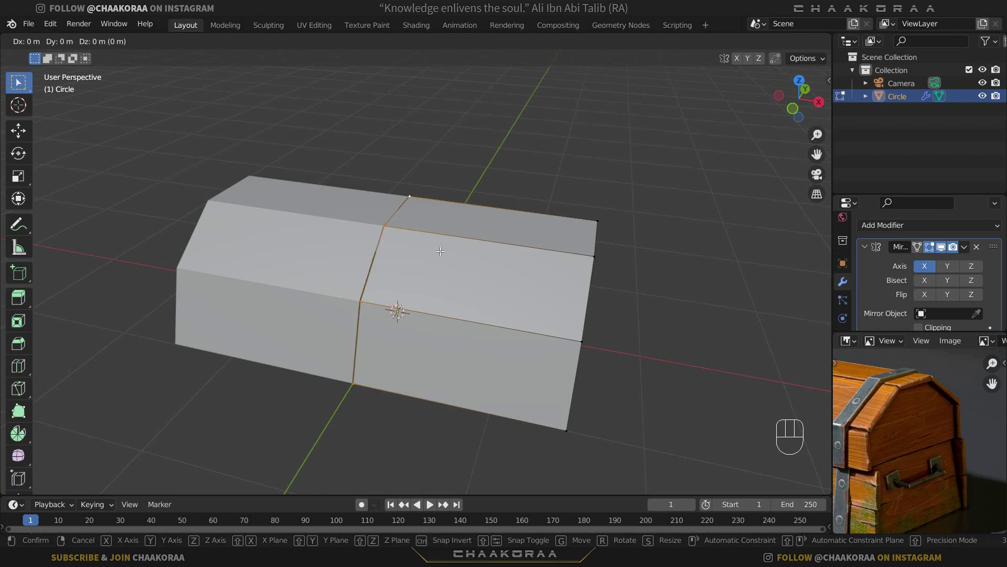
key("x")
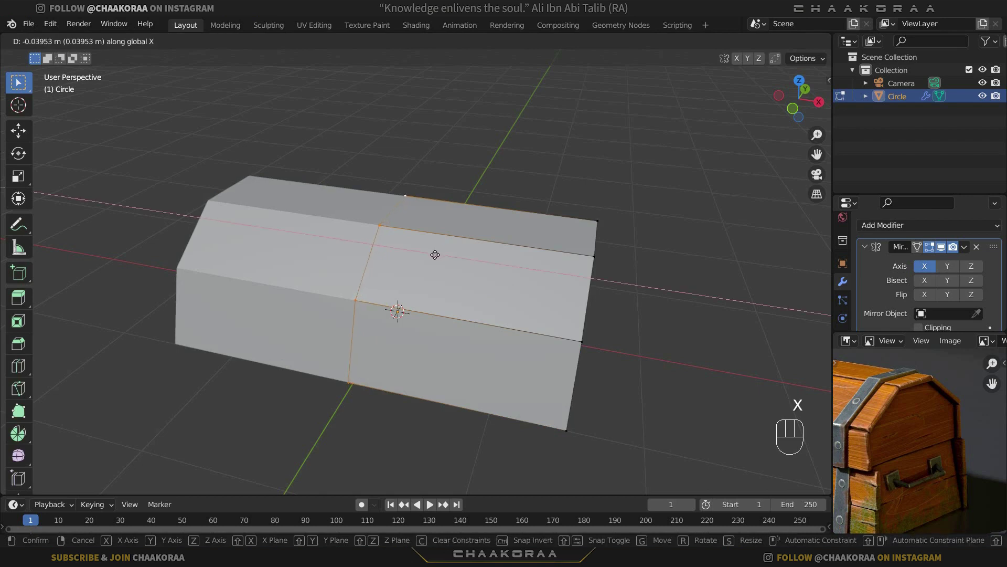
left_click(436, 253)
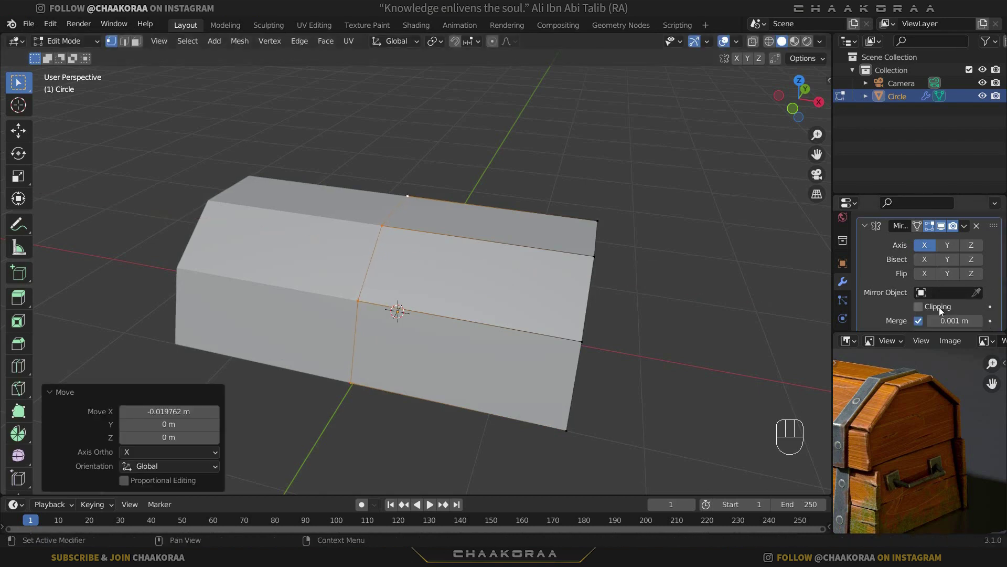
left_click(927, 311)
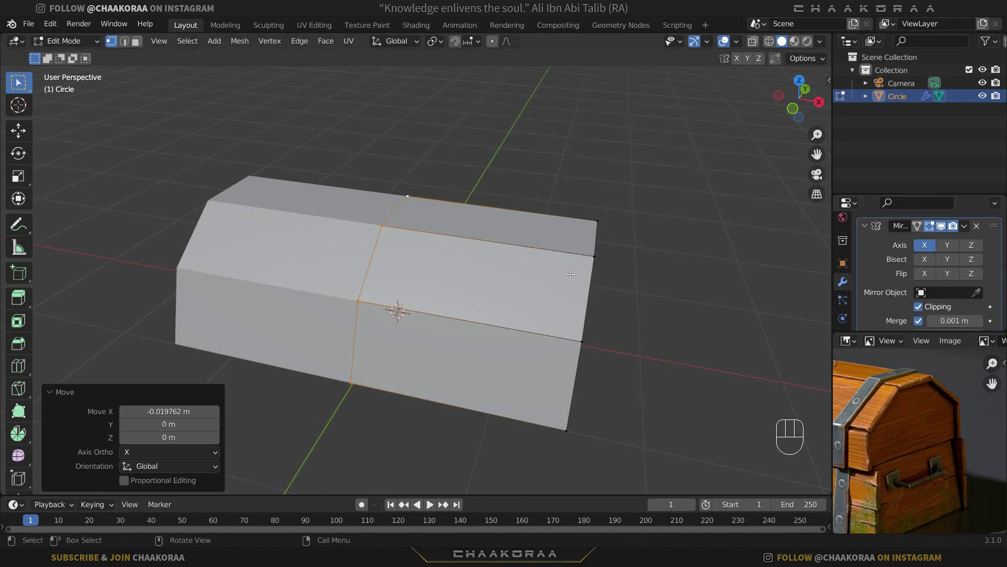
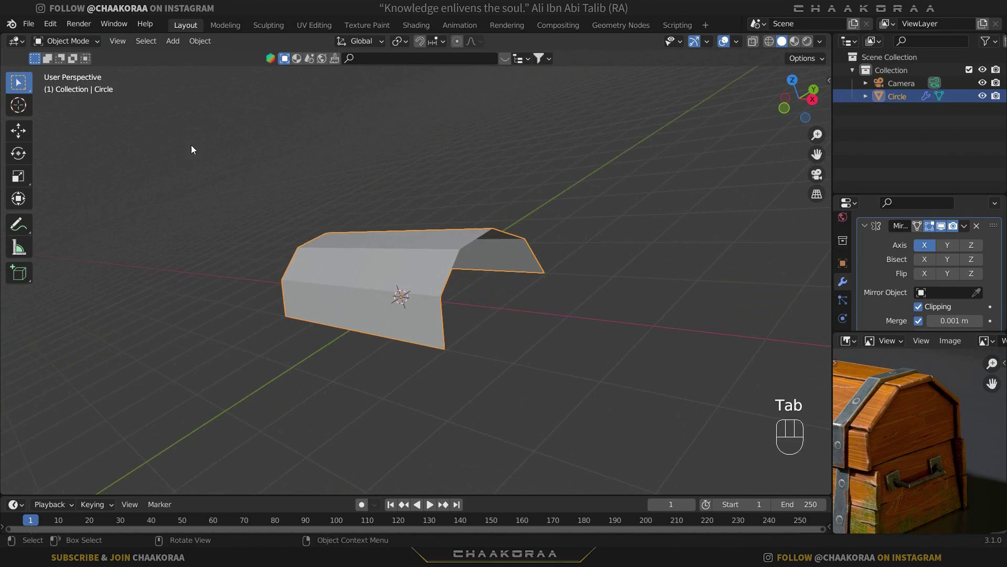
Step: Add a Solidify modifier at 0.054 m thickness and start adding a Bevel modifier
left_click(871, 231)
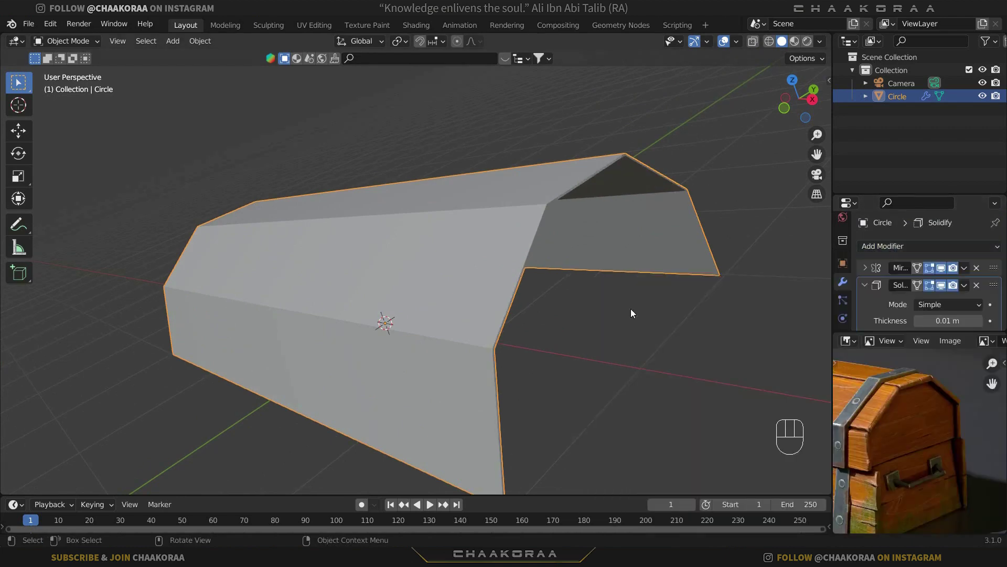
left_click_drag(575, 287, 550, 288)
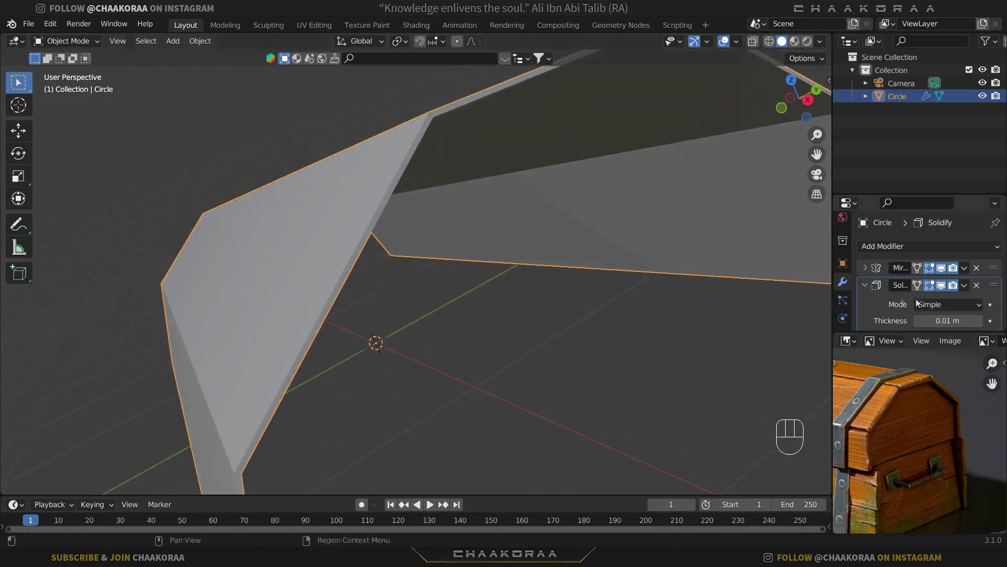
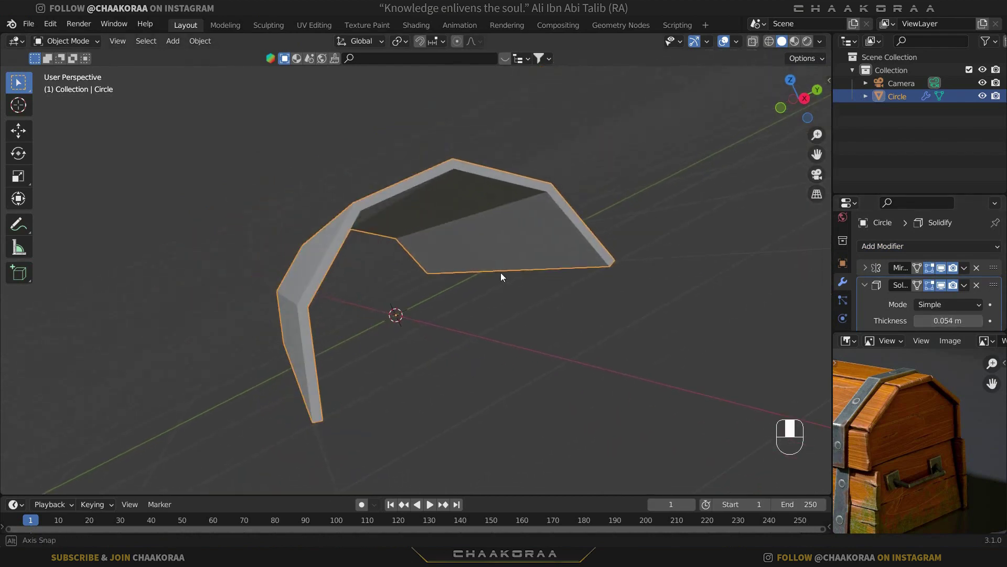
left_click(866, 284)
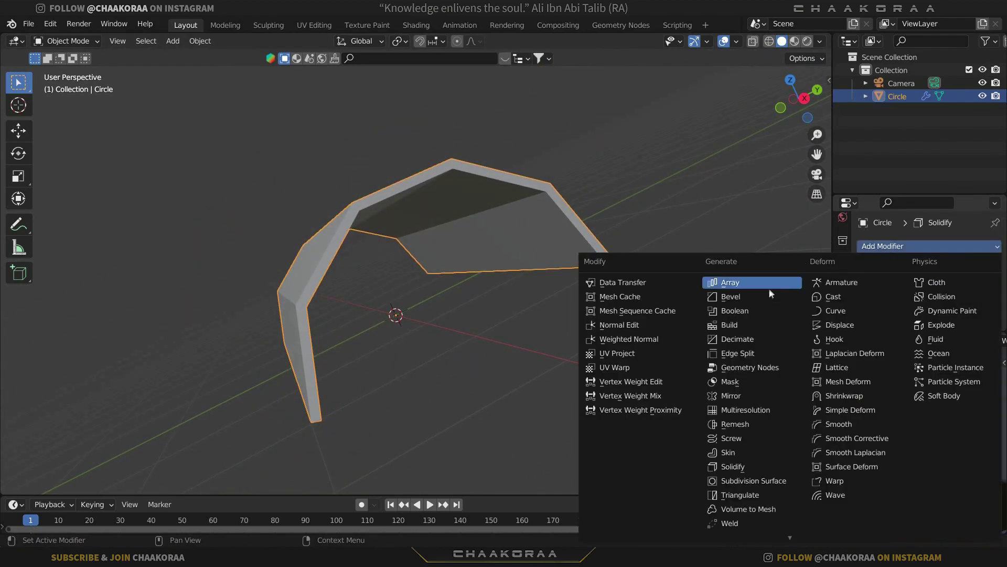
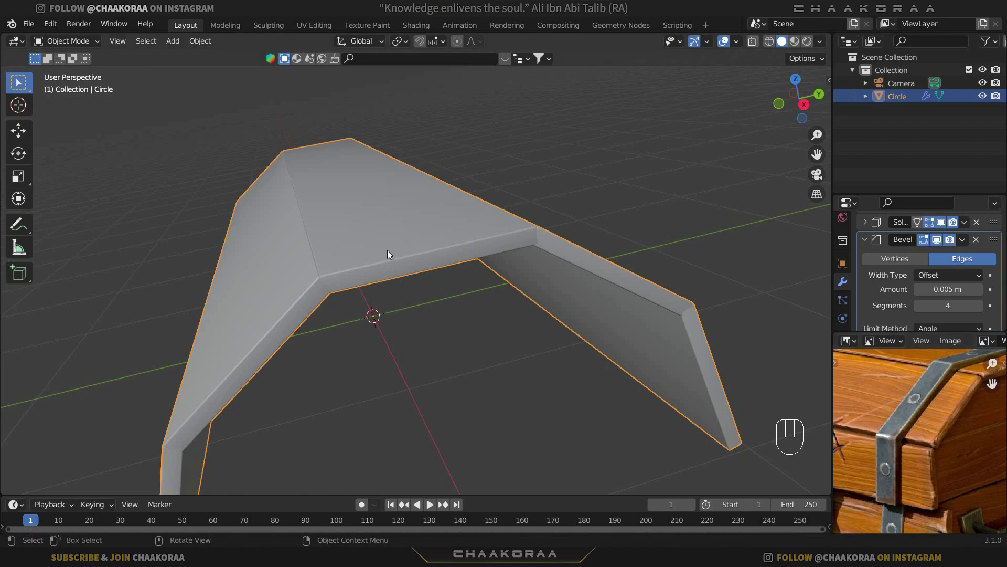
Step: In Edit Mode select the lid's linked middle face strip and scale it along Y
key("Tab")
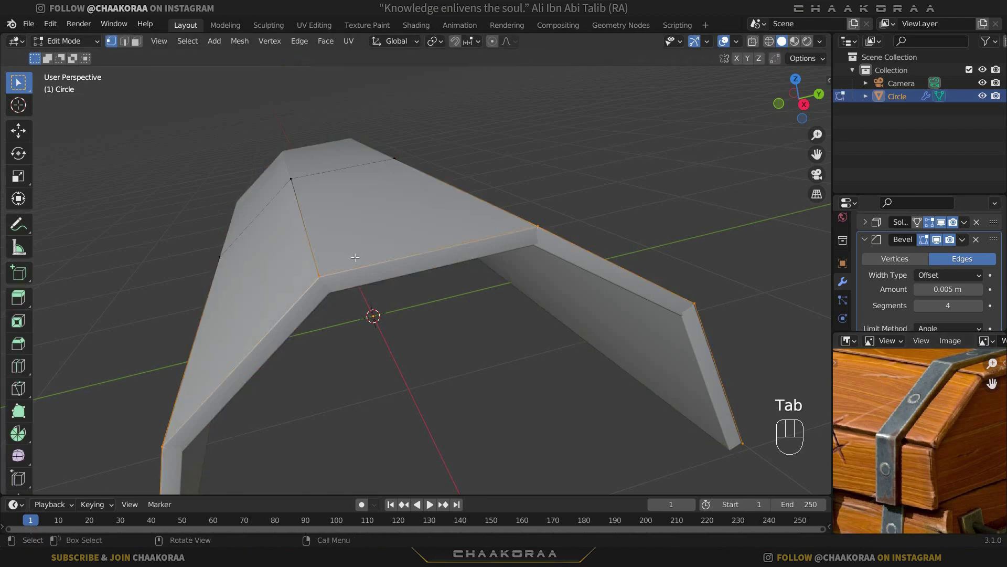
key("3")
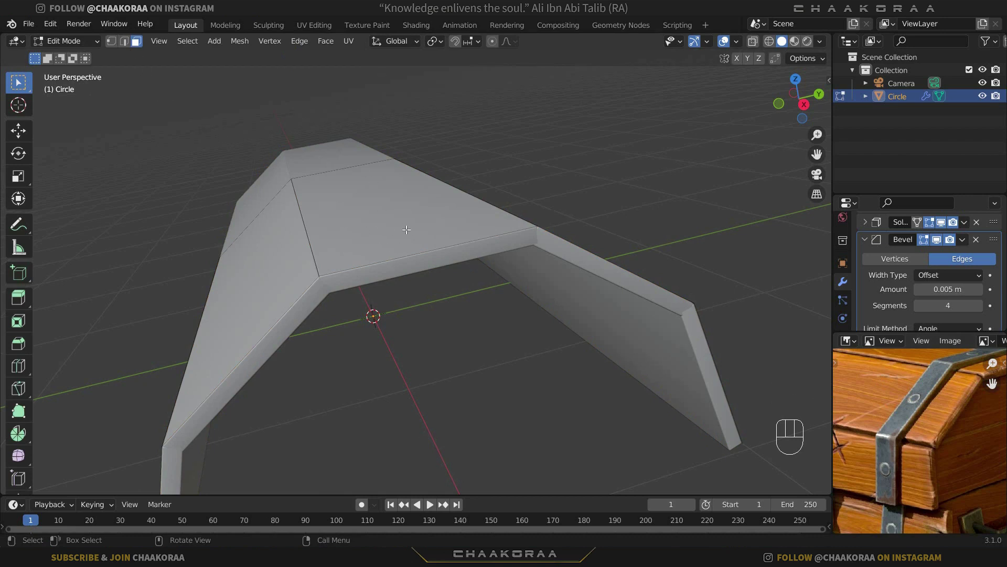
key("l")
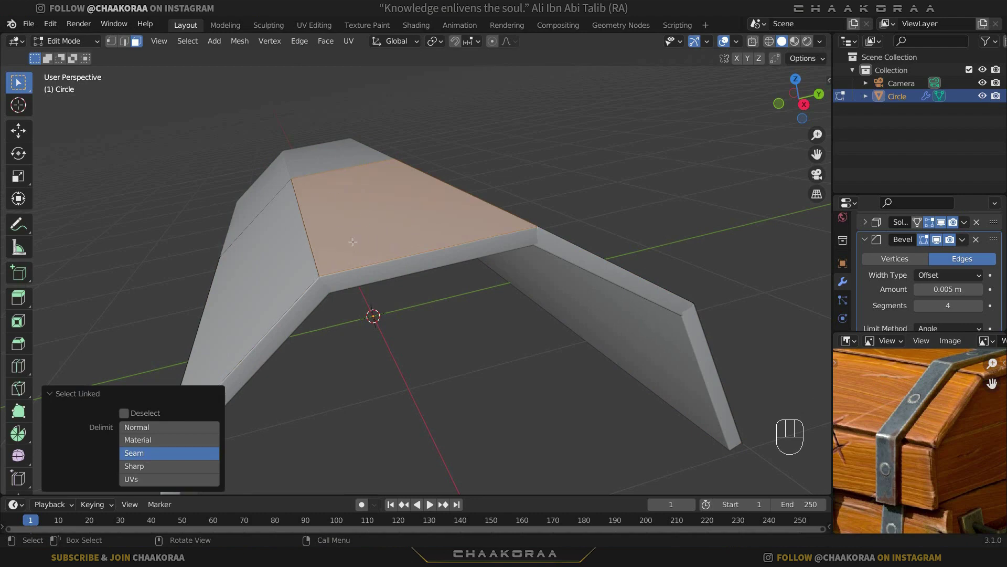
key("s")
key("x")
key("y")
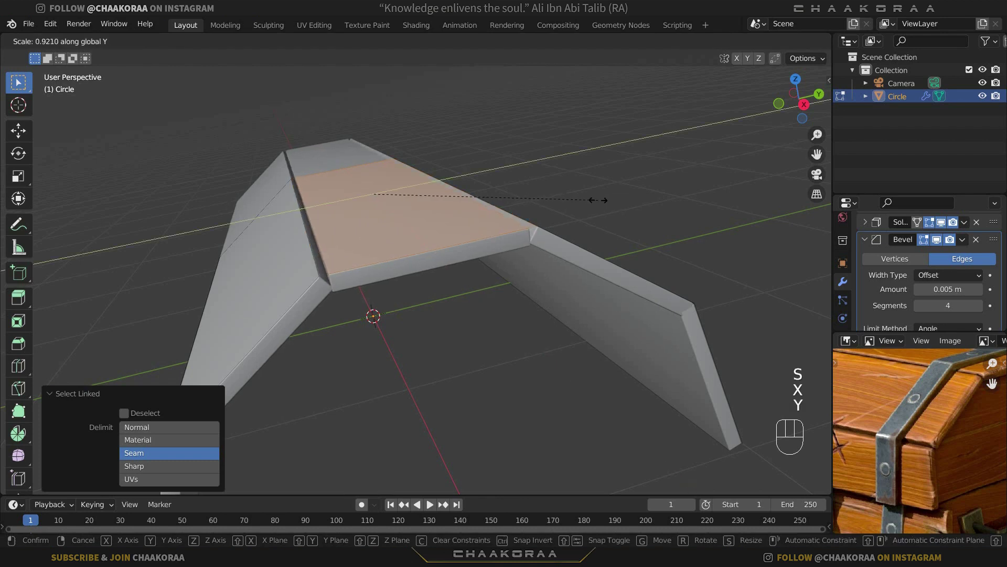
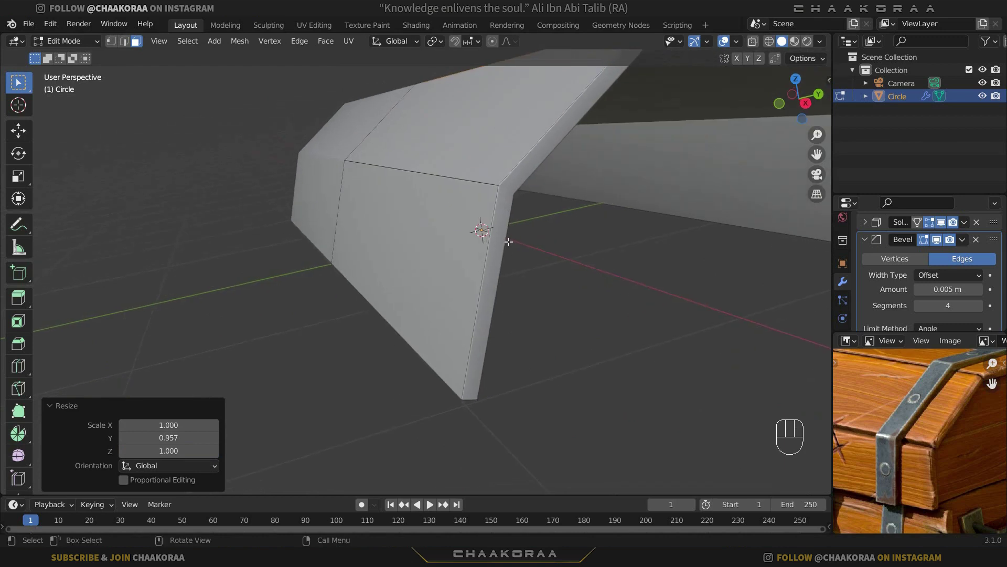
Step: Slide two supporting edge loops tight against the lid's corner creases
key("2")
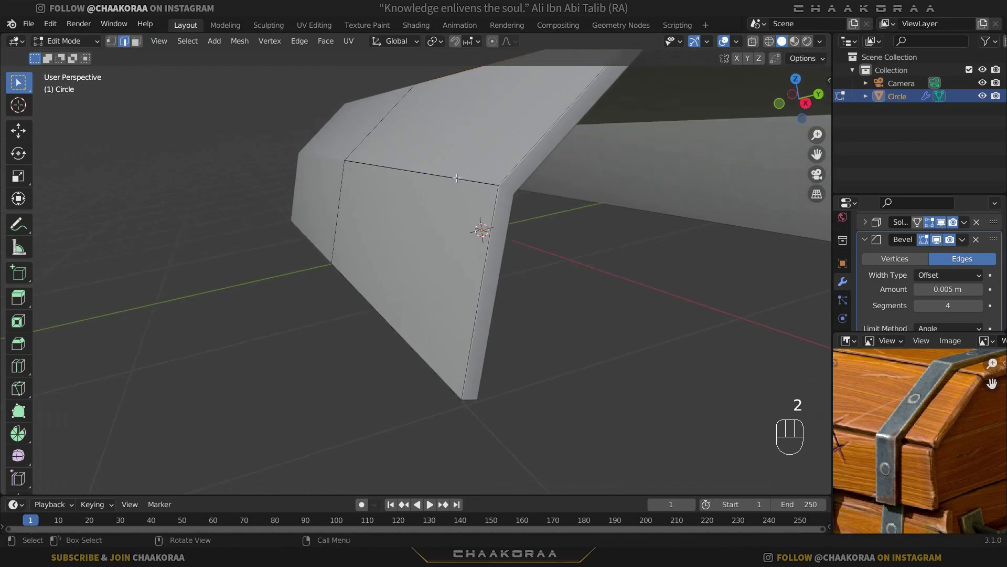
middle_click(472, 182)
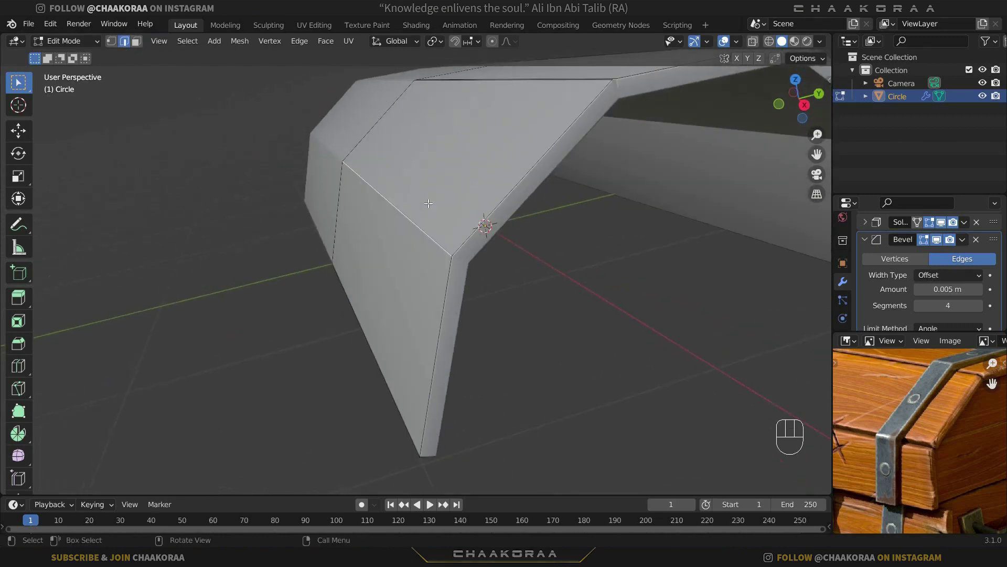
key("g")
key("g")
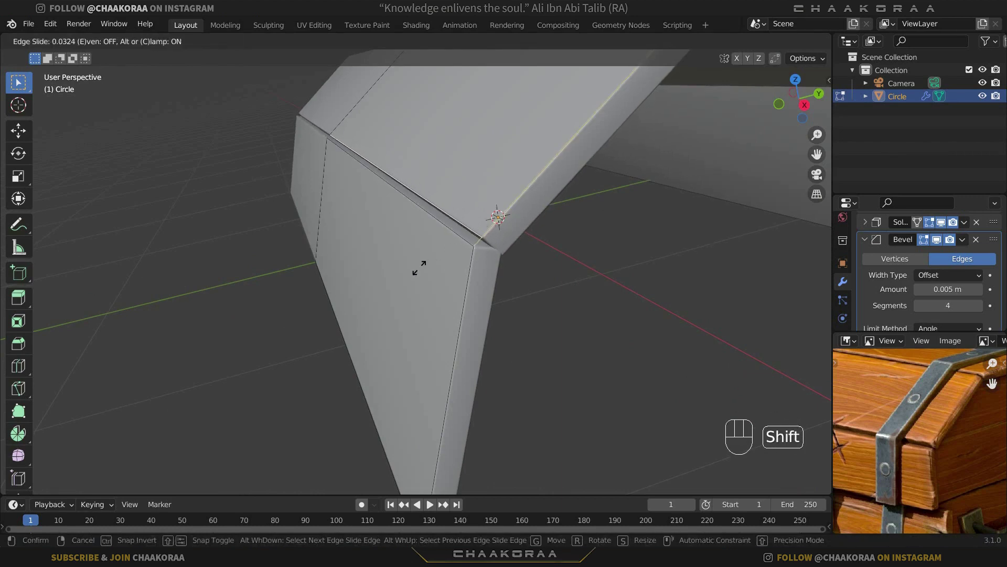
left_click(390, 300)
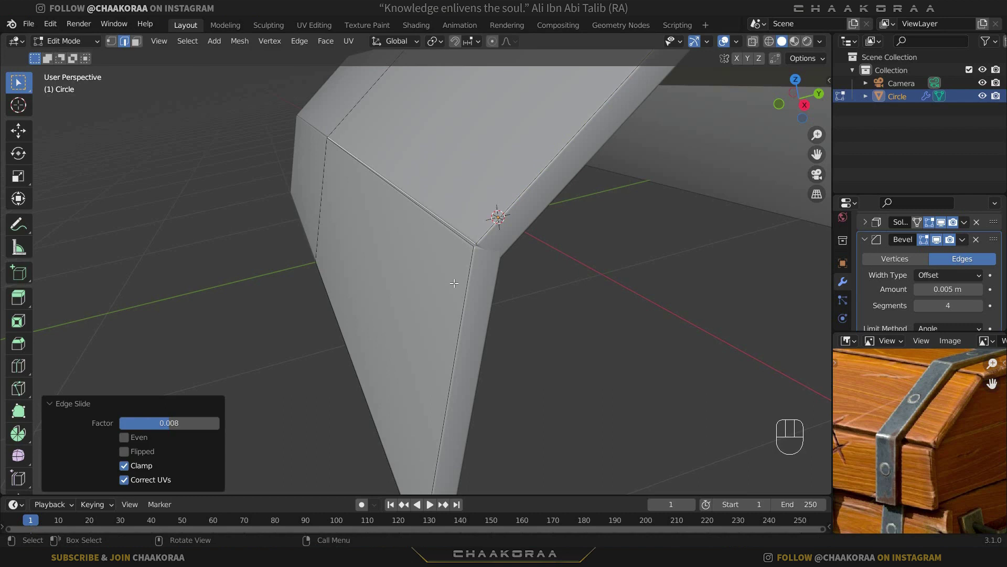
middle_click(444, 302)
left_click(480, 156)
key("g")
key("g")
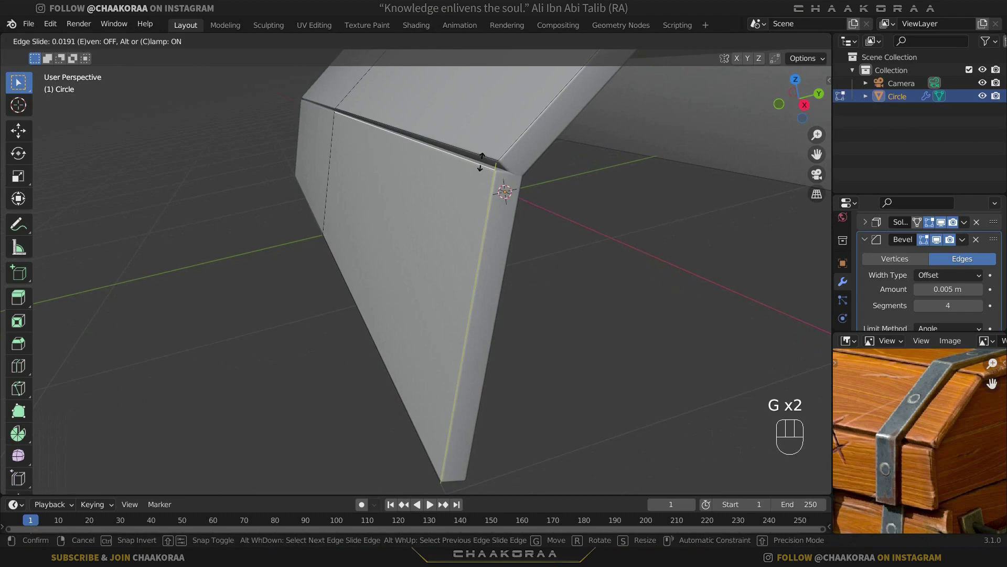
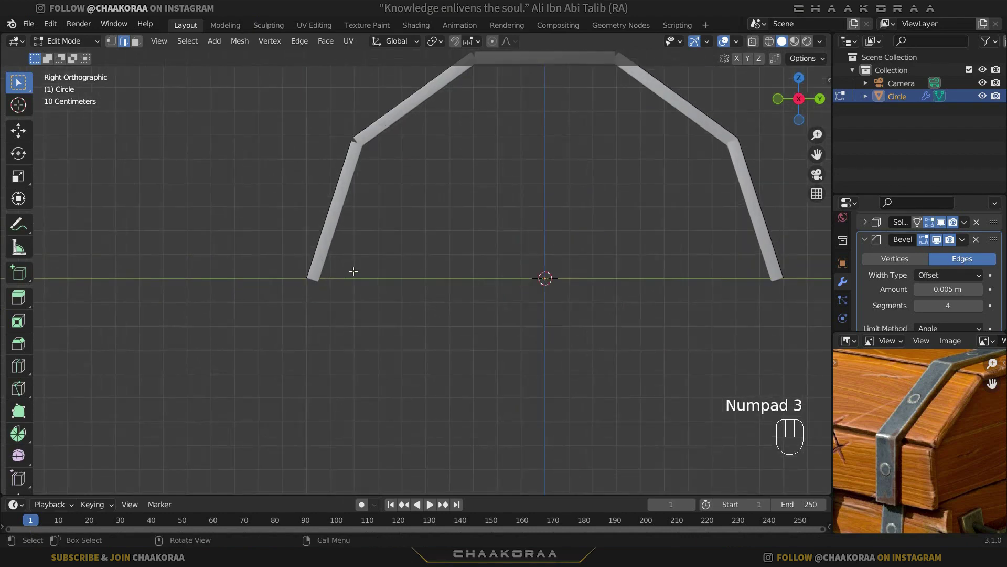
Step: Move a side wall's lower edge inward, settle another corner loop and return to Object Mode
key("g")
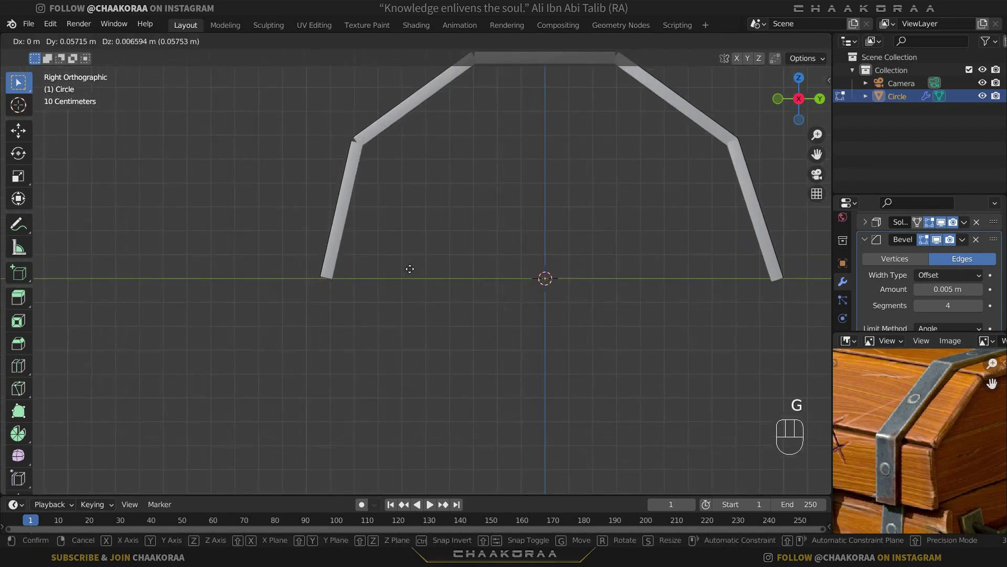
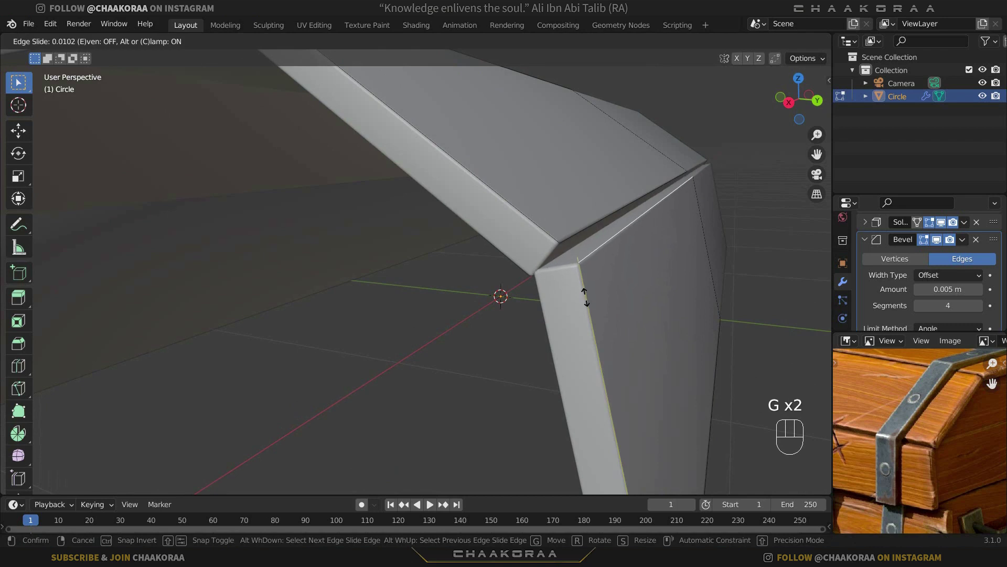
left_click(585, 294)
middle_click(518, 266)
key("Tab")
left_click_drag(547, 285, 576, 271)
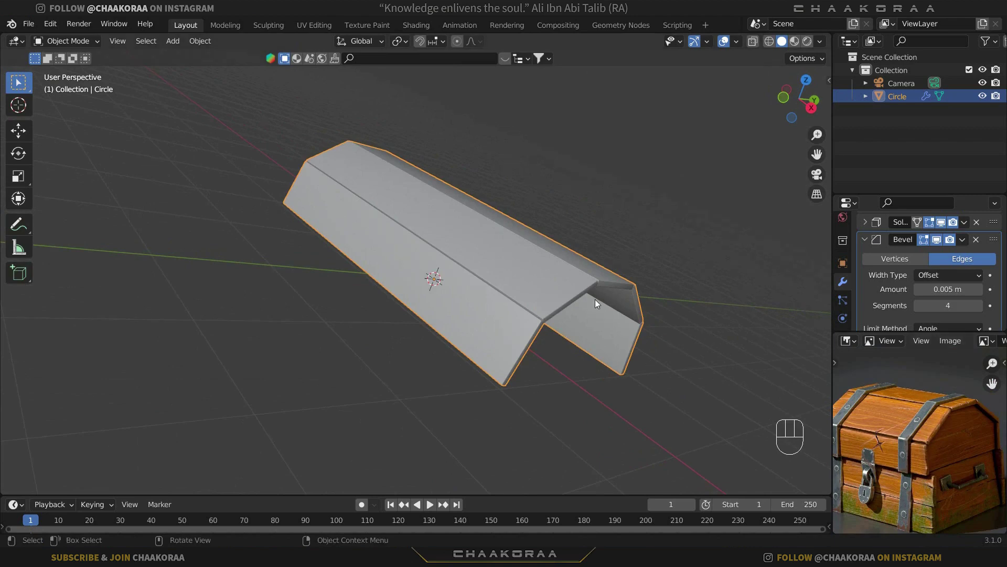
Step: Add a ten-sided Circle and rotate it 90° around Y to stand upright
key("shift+a")
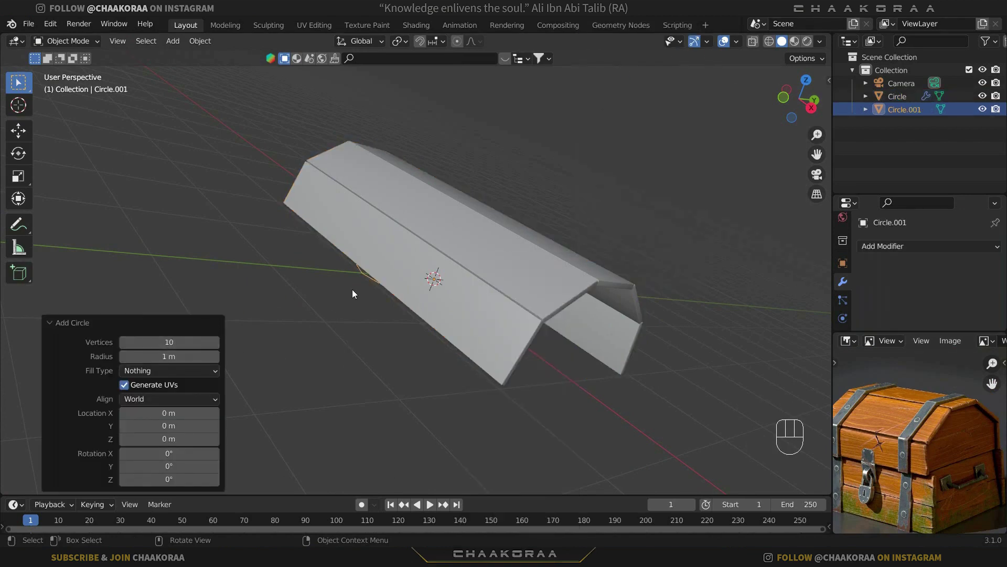
key("r")
key("y")
key("KP_9")
key("KP_0")
key("KP_Enter")
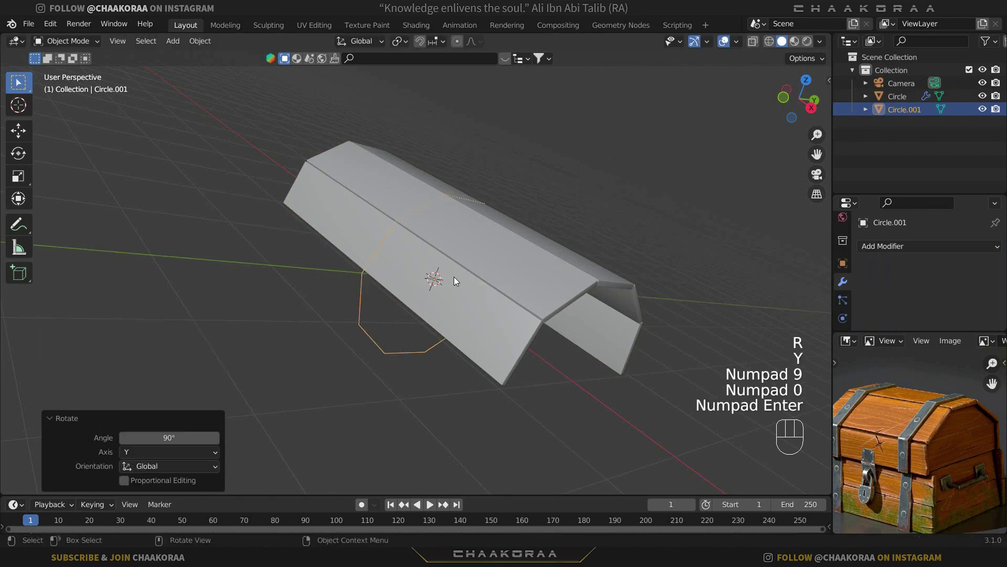
Step: In Edit Mode move the circle's outline about 1.4 m along X along the lid
key("Tab")
middle_click(517, 329)
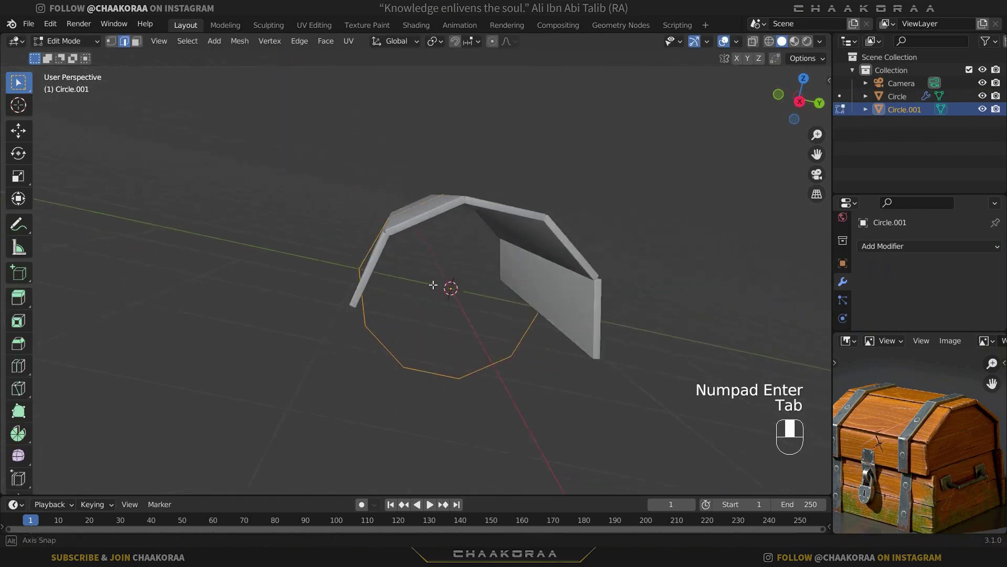
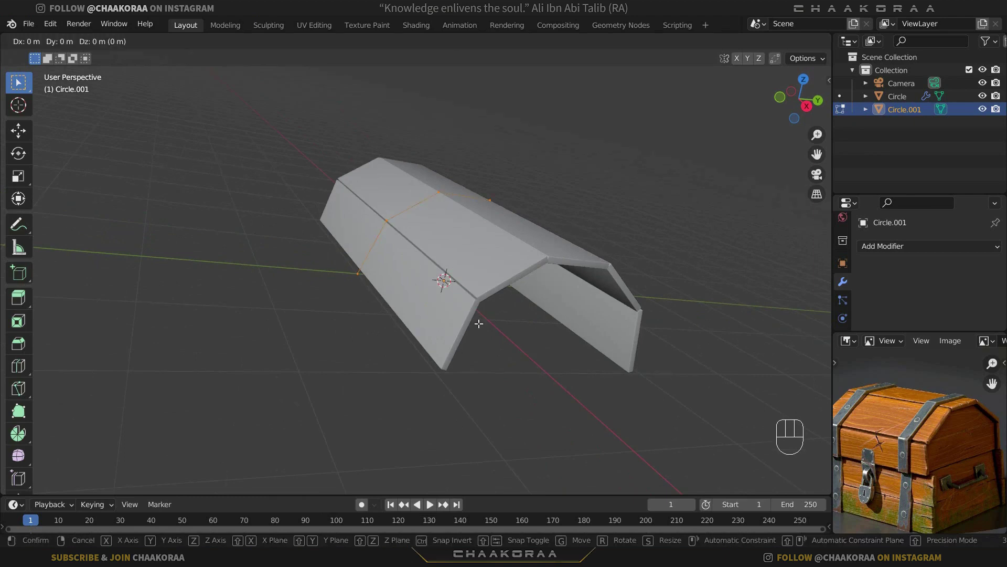
key("x")
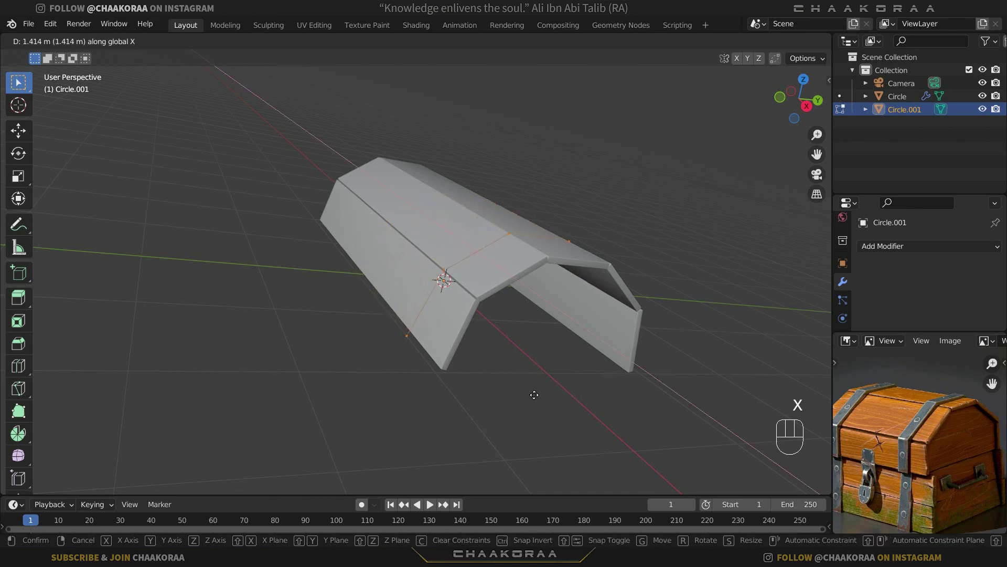
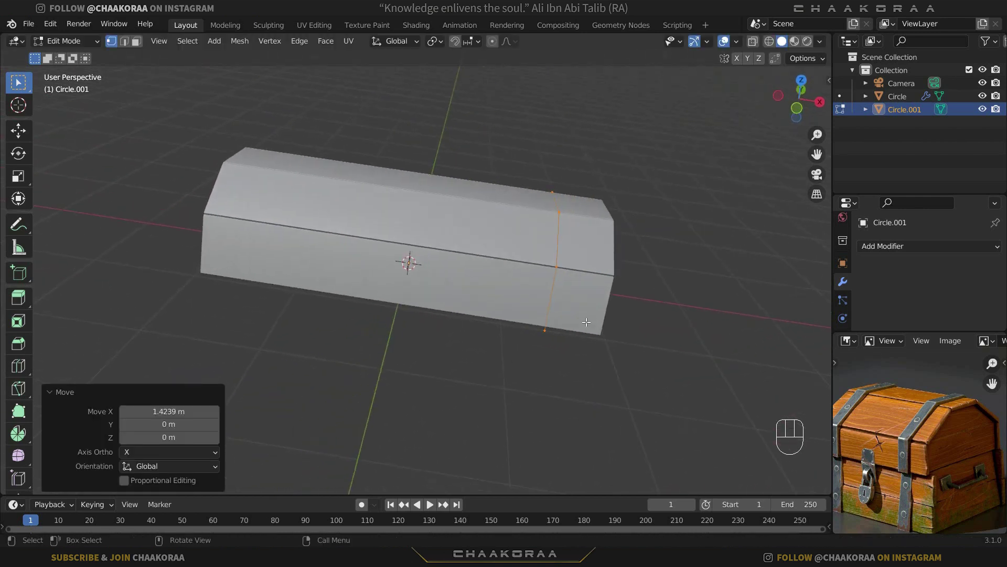
Step: Extrude Circle.001 into a narrow strap band and slide the band section along X near one end
key("e")
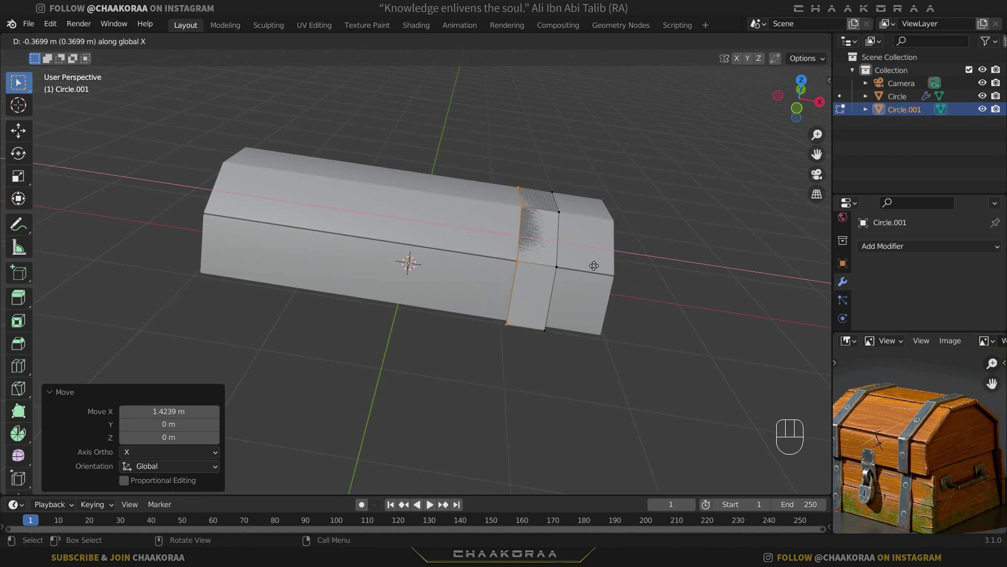
left_click(597, 262)
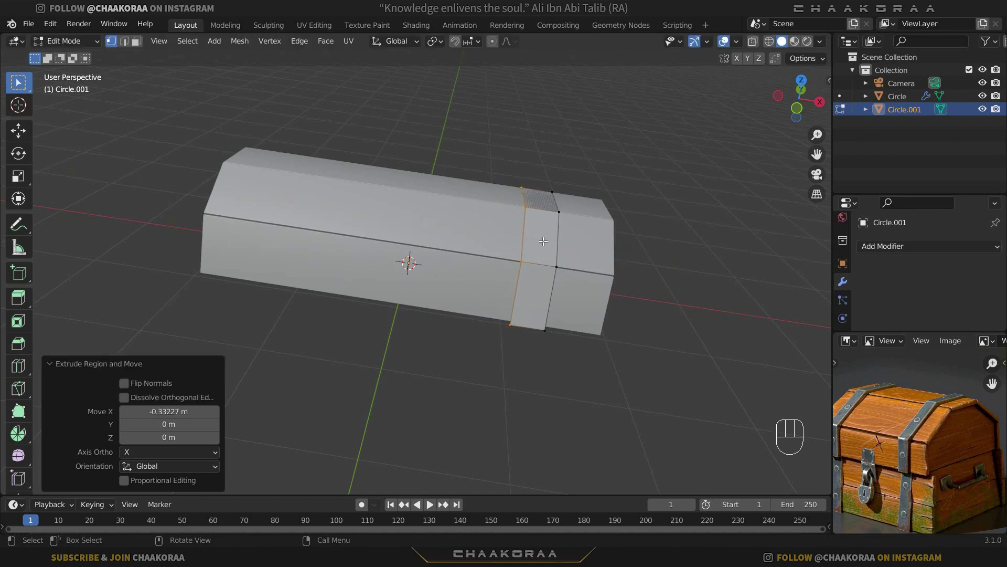
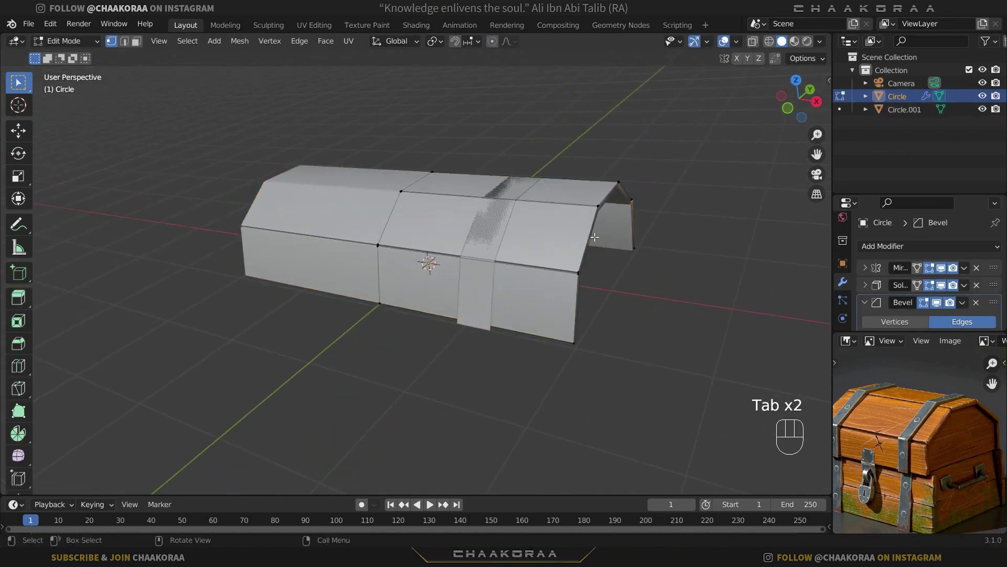
key("alt+z")
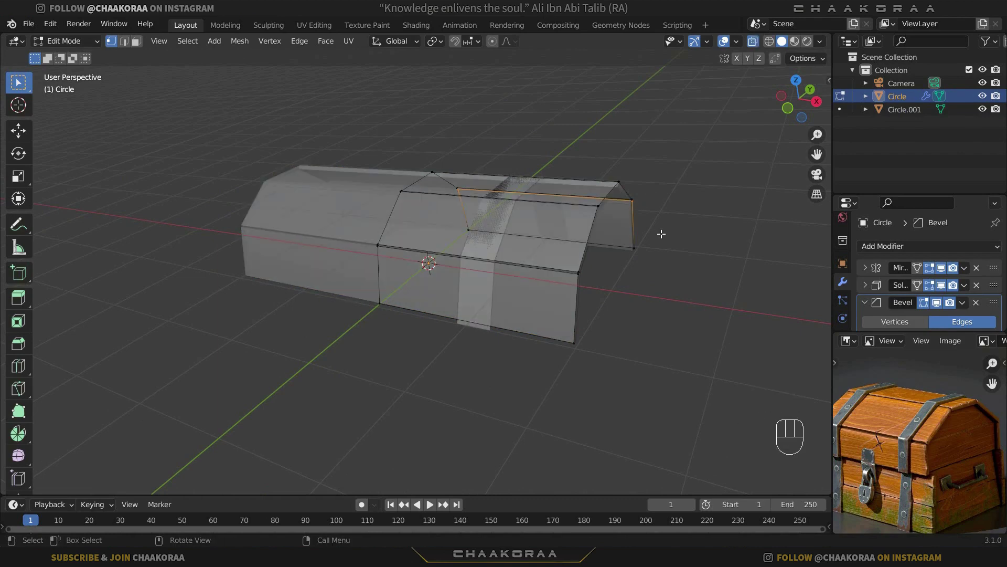
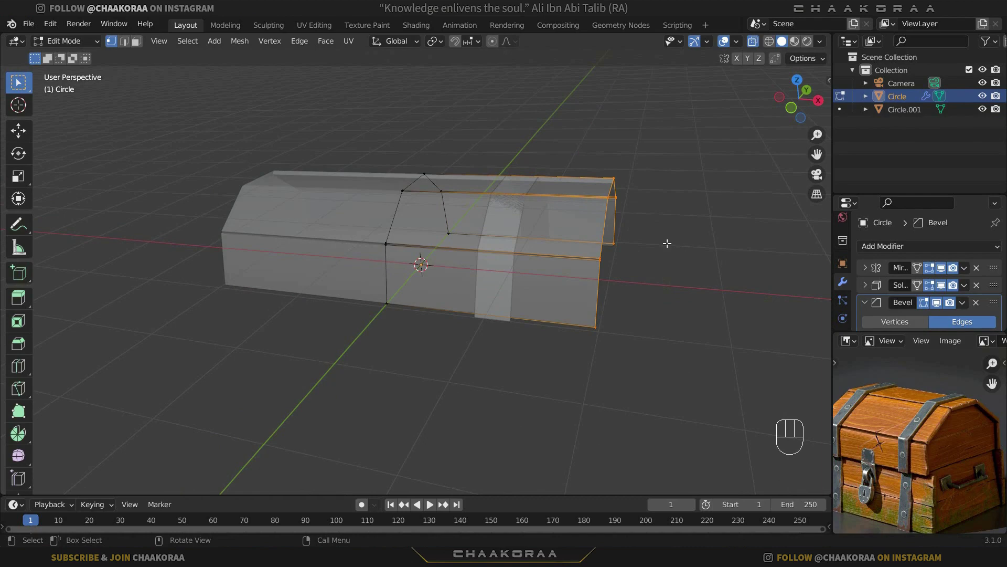
key("g")
key("x")
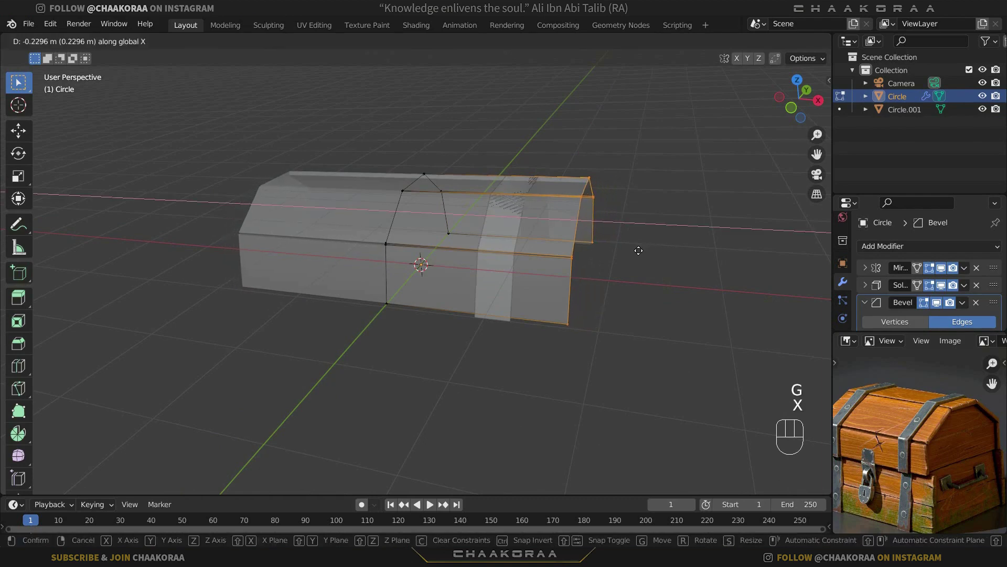
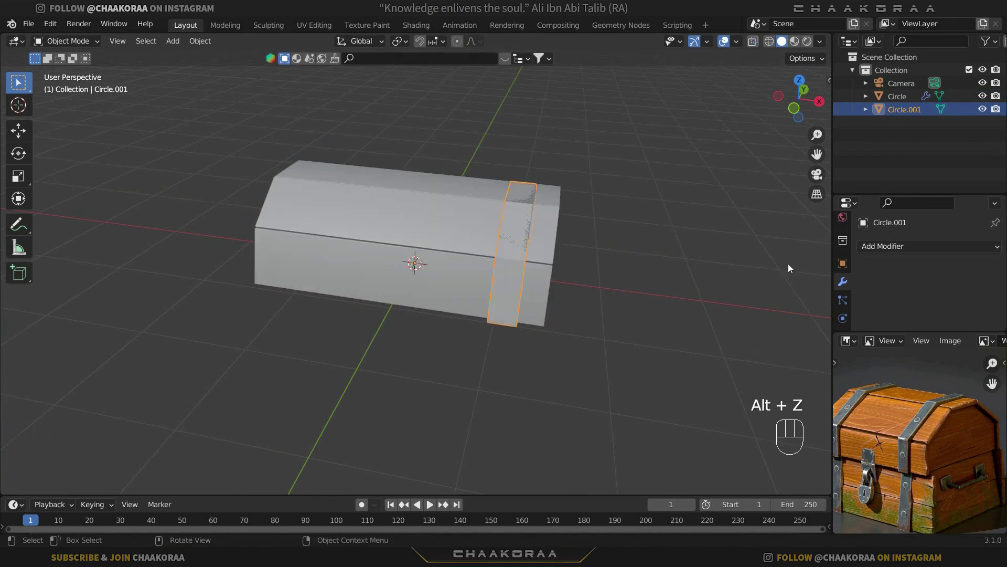
Step: Thicken the Circle.001 strap band with a Solidify modifier and inspect it from around the lid
left_click_drag(549, 245, 505, 237)
middle_click(499, 219)
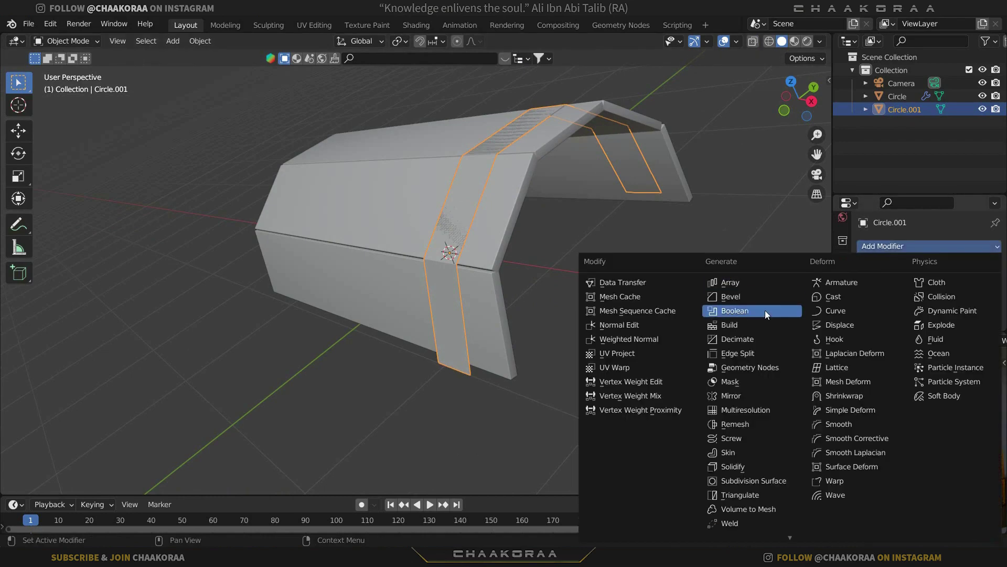
left_click(752, 466)
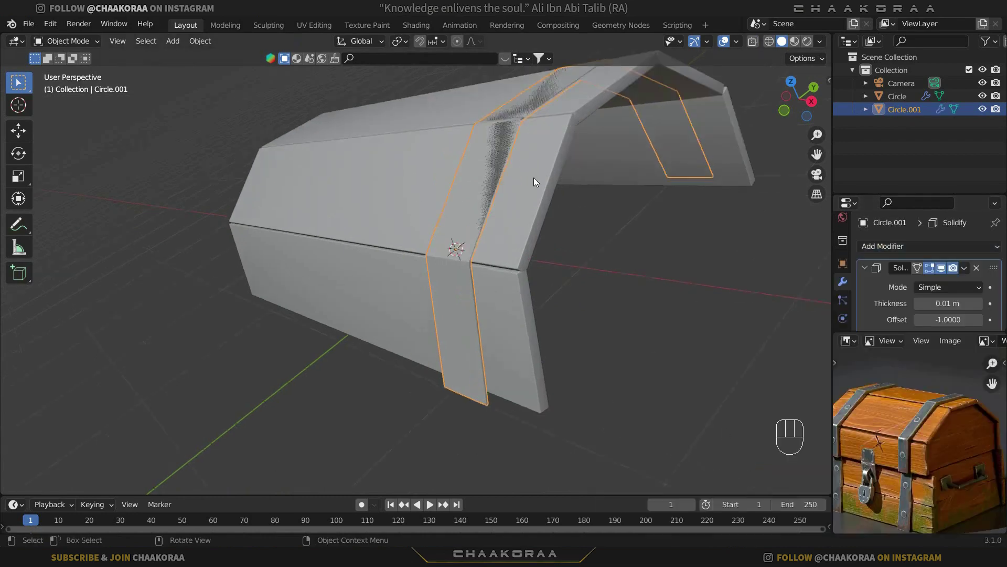
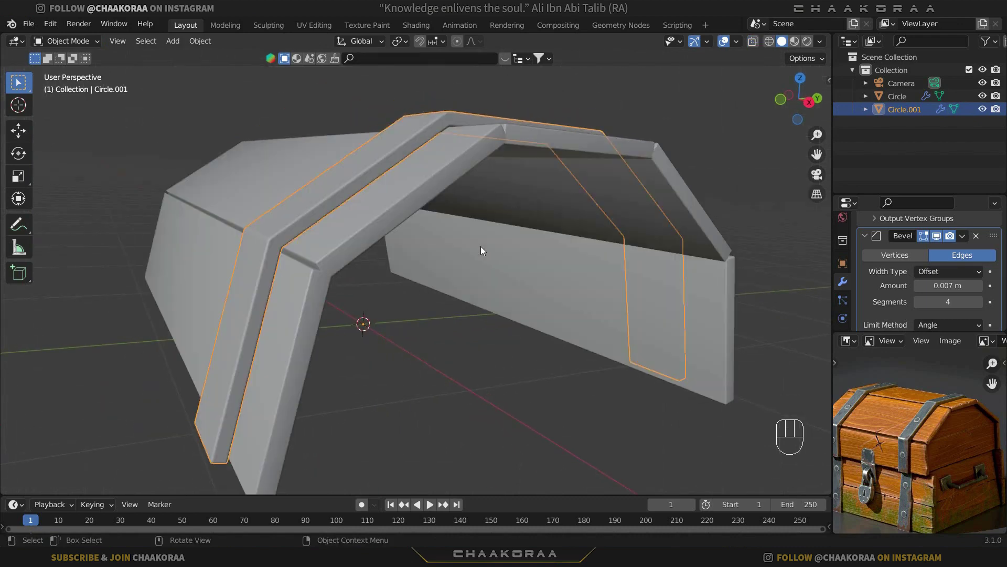
left_click_drag(437, 260, 397, 245)
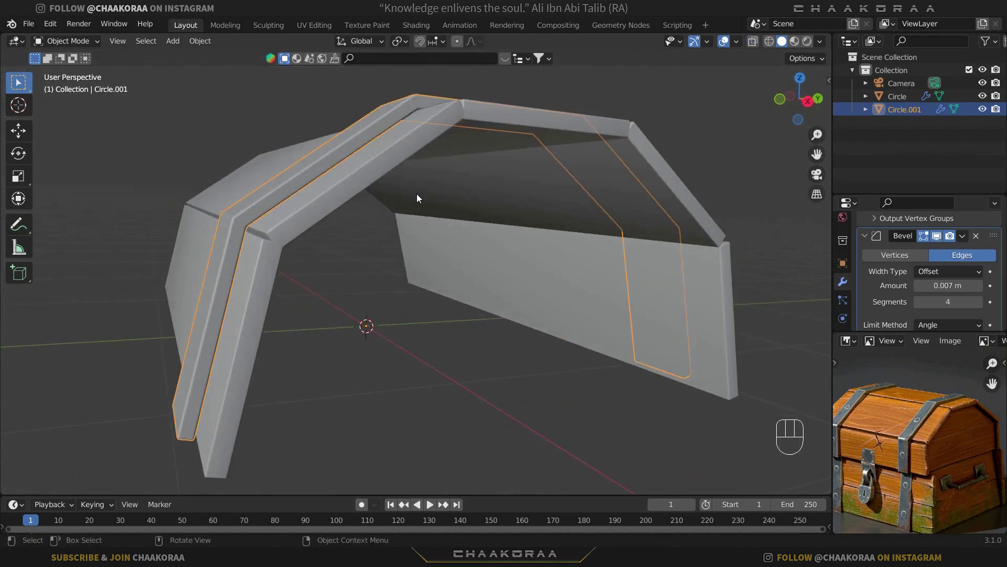
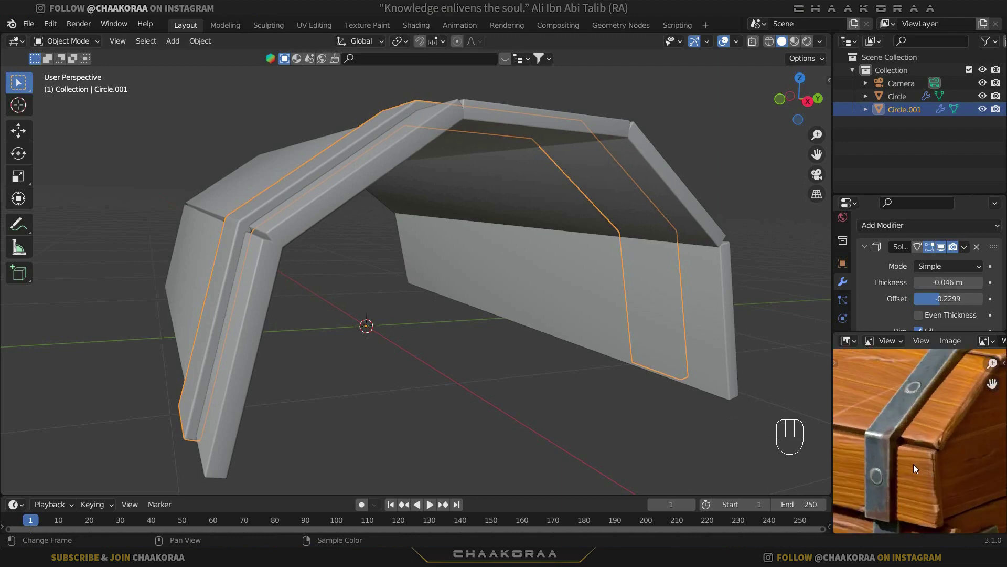
Step: Apply the band's Solidify, enter Edit Mode and bring up the Add menu for a new shape
middle_click(920, 470)
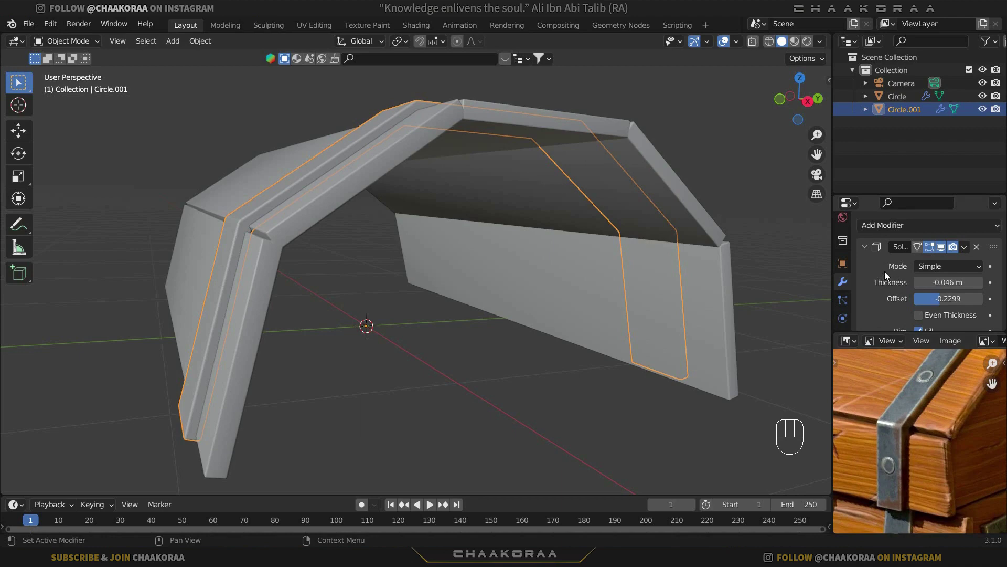
key("ctrl+a")
middle_click(396, 284)
key("Tab")
key("shift+a")
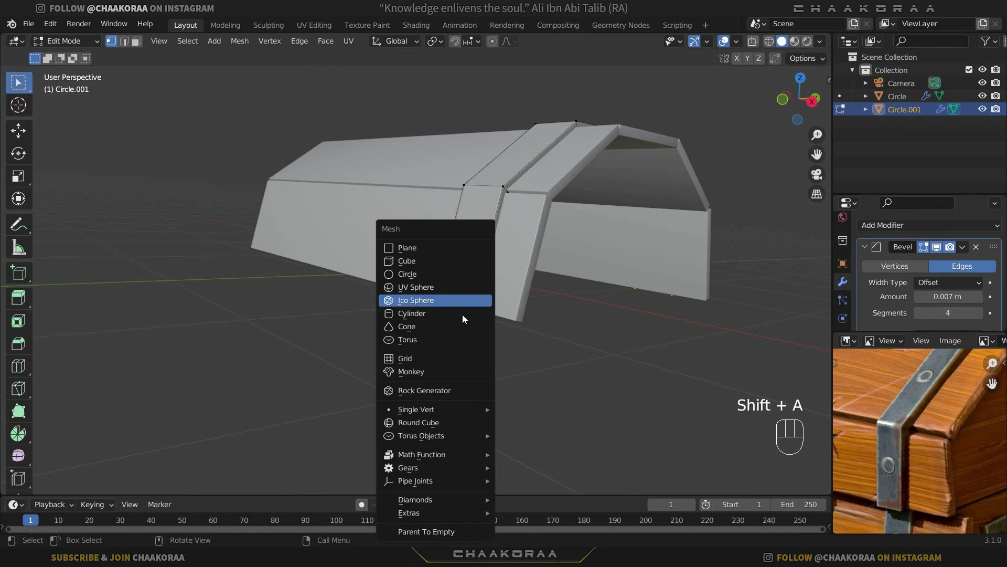
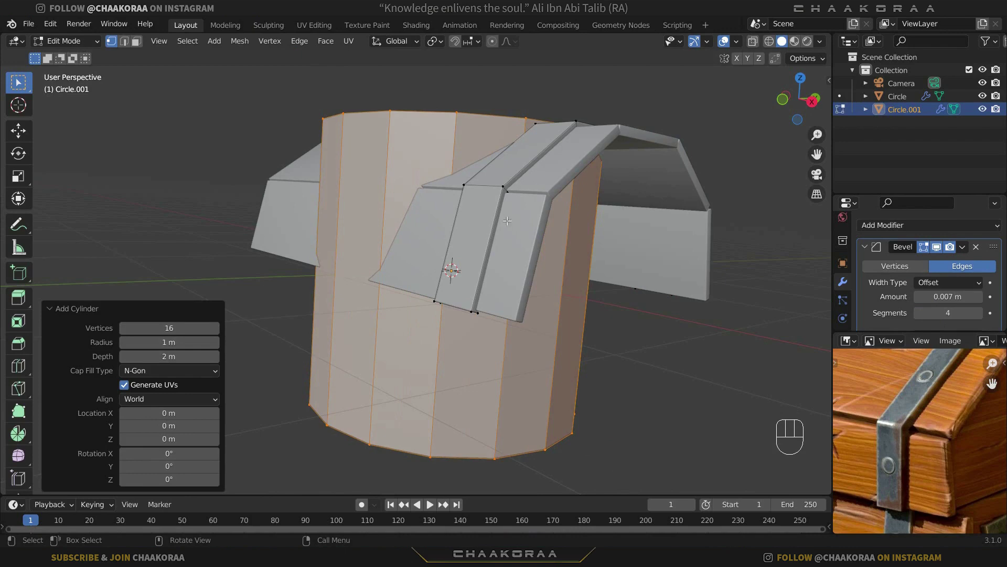
Step: Scale the newly added 16-sided cylinder down to rivet-stud size
key("s")
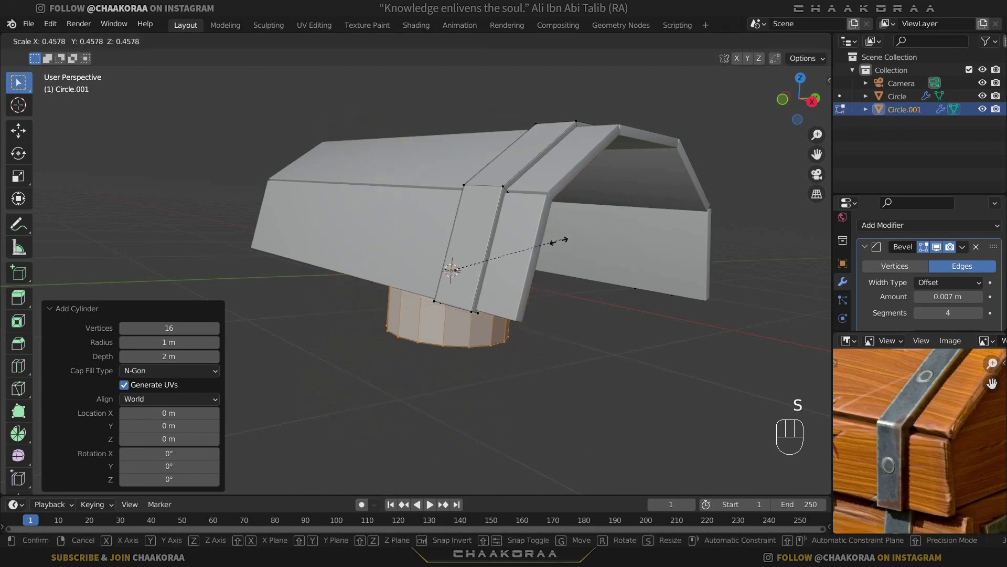
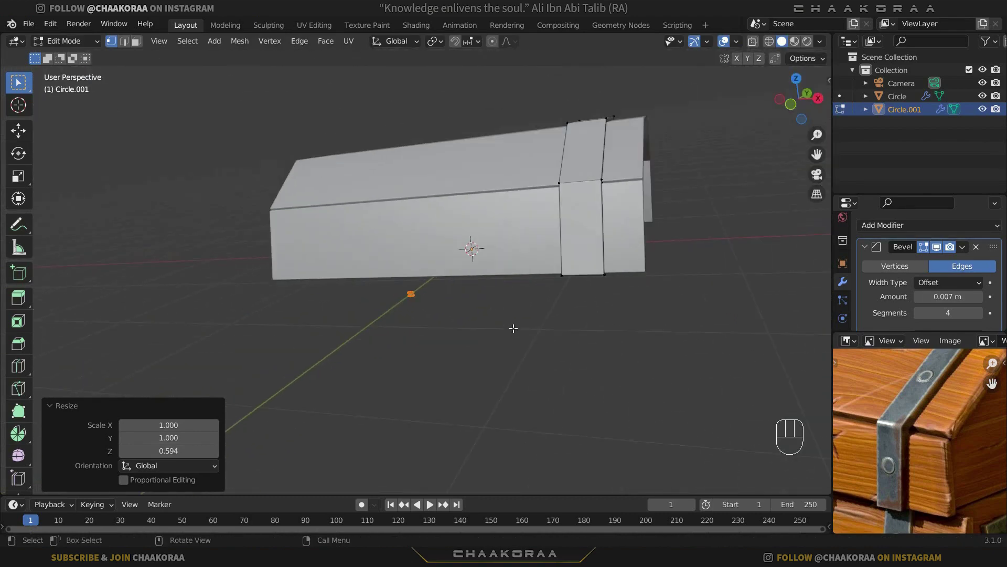
Step: Slide the stud along X toward the band's lower edge, cancelling an unfinished move
key("g")
key("x")
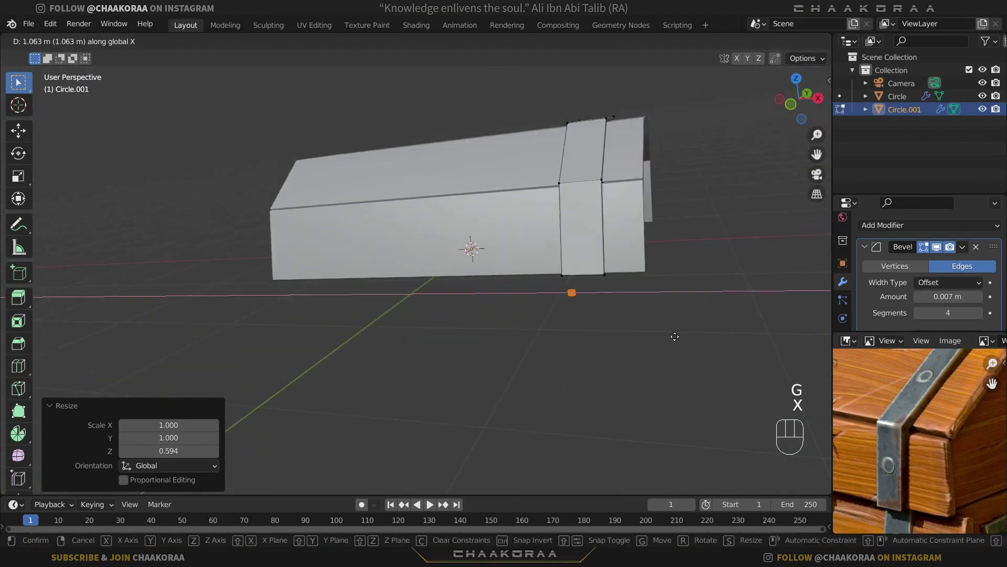
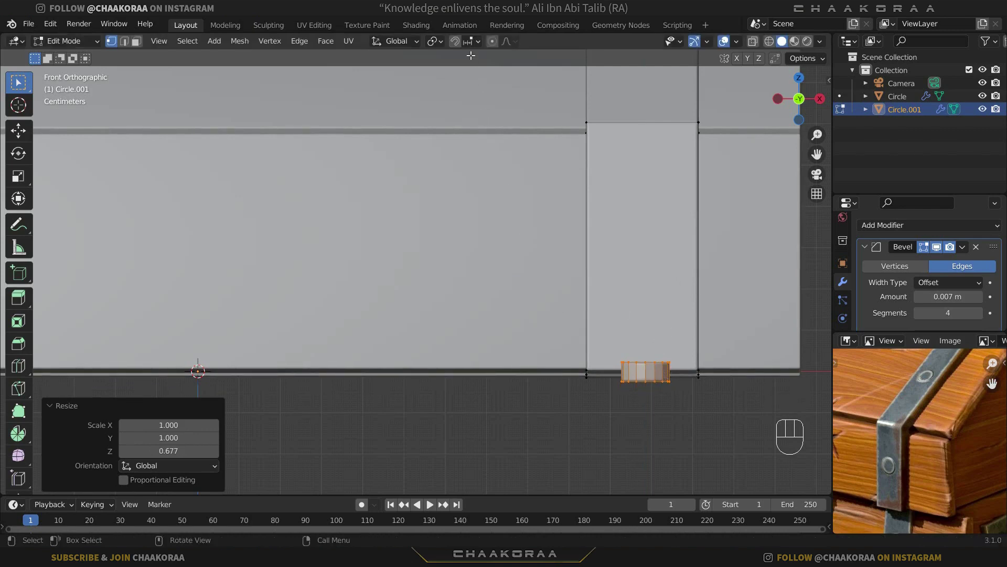
left_click_drag(469, 43, 653, 307)
left_click_drag(635, 299, 608, 335)
middle_click(586, 363)
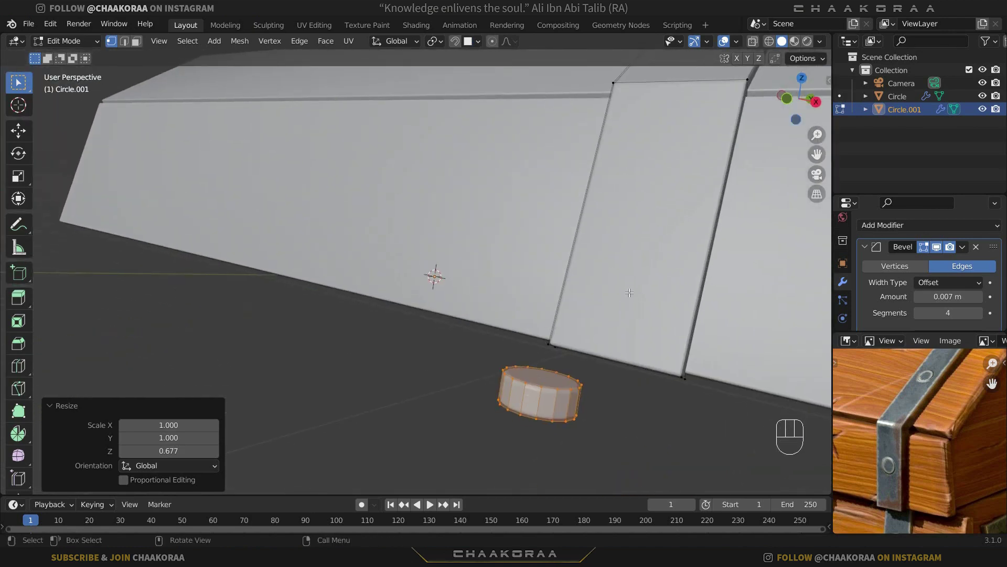
key("g")
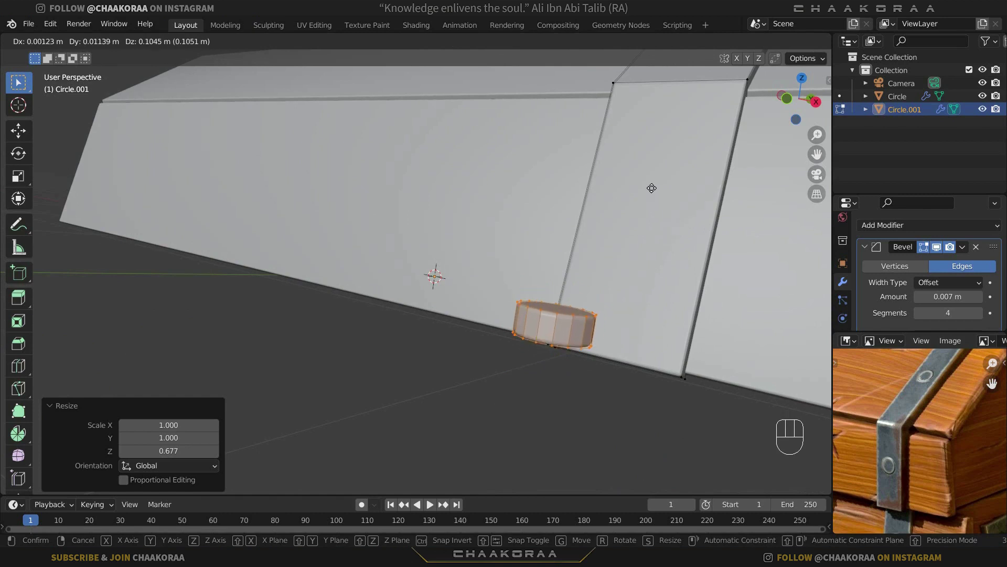
right_click(651, 208)
Step: Place the stud onto the band's face and check it from several angles
key("g")
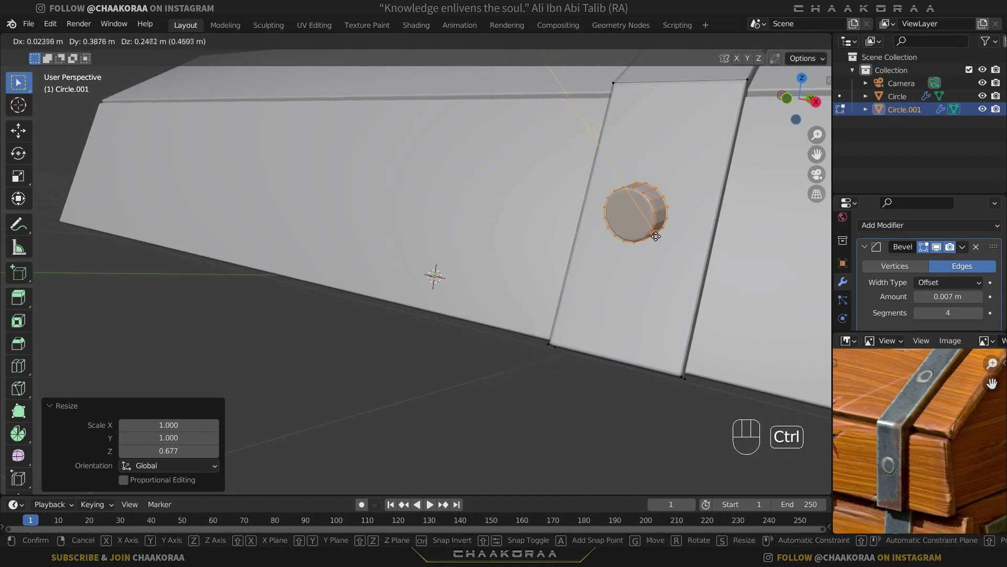
left_click_drag(655, 234, 690, 230)
left_click_drag(660, 256, 589, 239)
left_click_drag(572, 242, 515, 232)
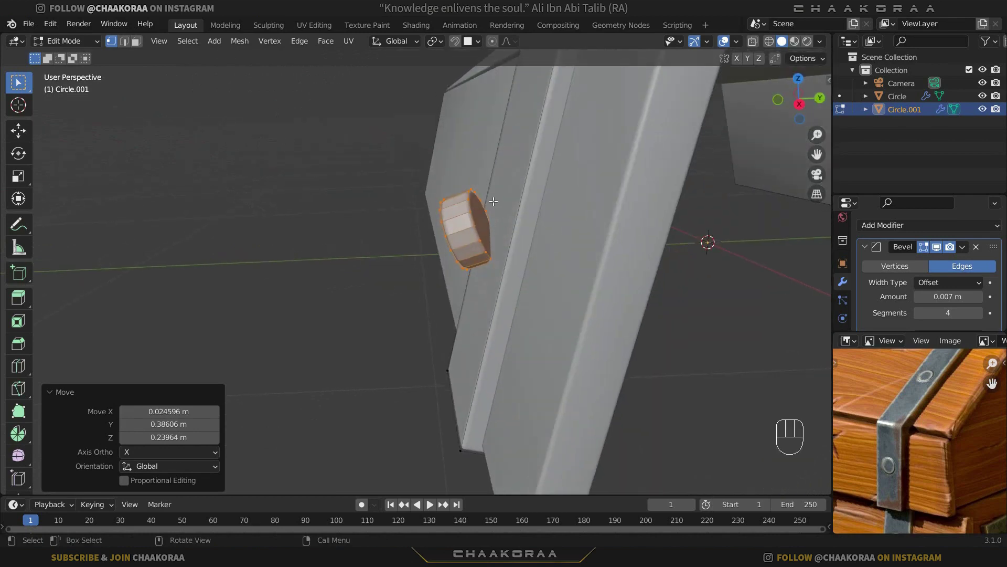
left_click_drag(518, 209, 562, 218)
key("g")
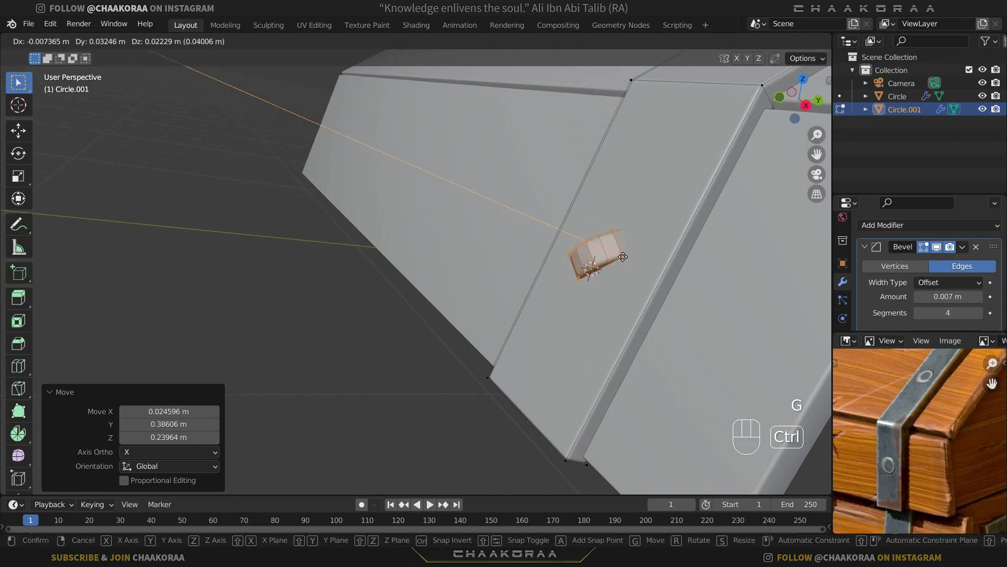
right_click(641, 213)
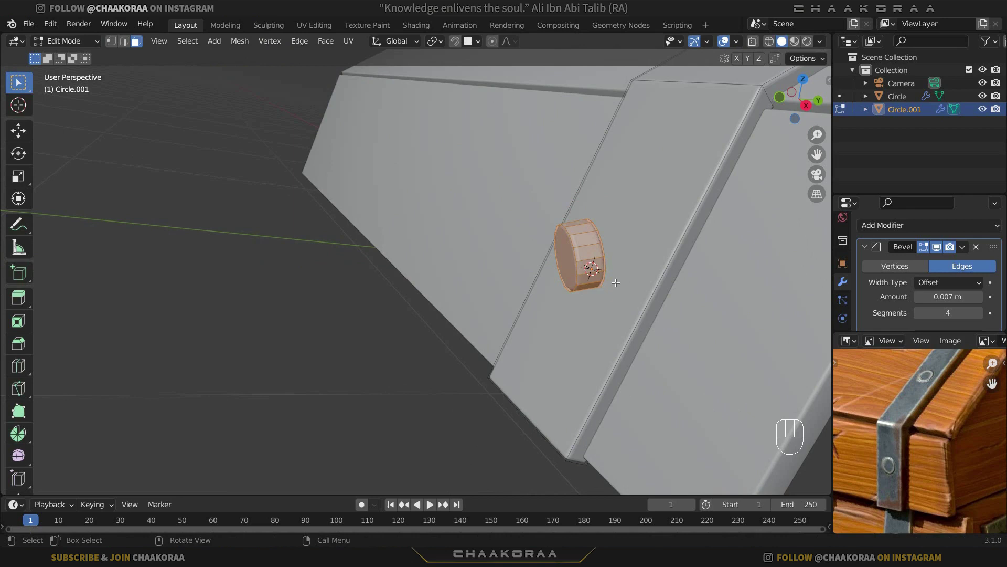
Step: In side view, undo the recent stud moves and redo one to restore a good position
key("KP_3")
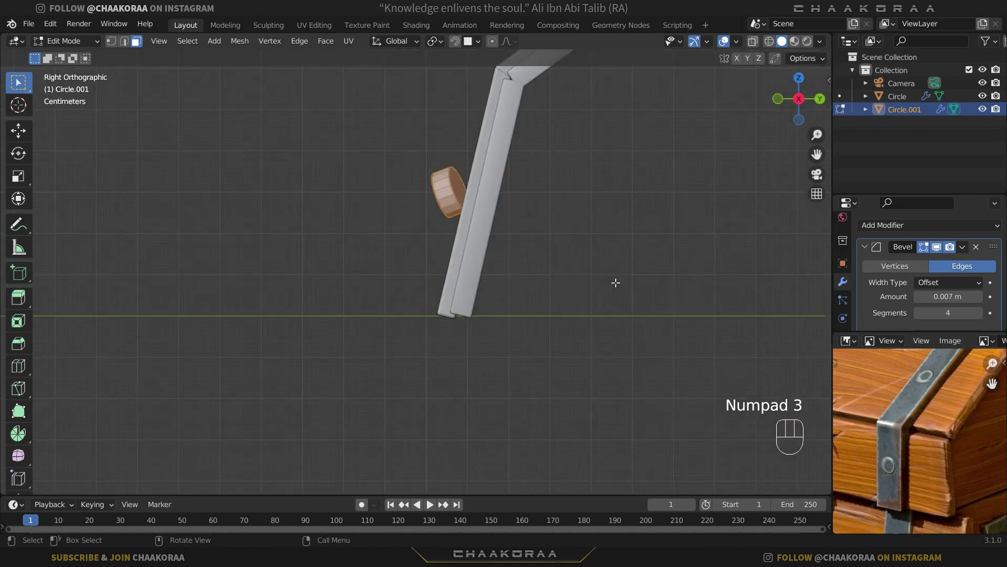
key("ctrl+z")
key("ctrl+z")
key("ctrl+z")
key("ctrl+shift+z")
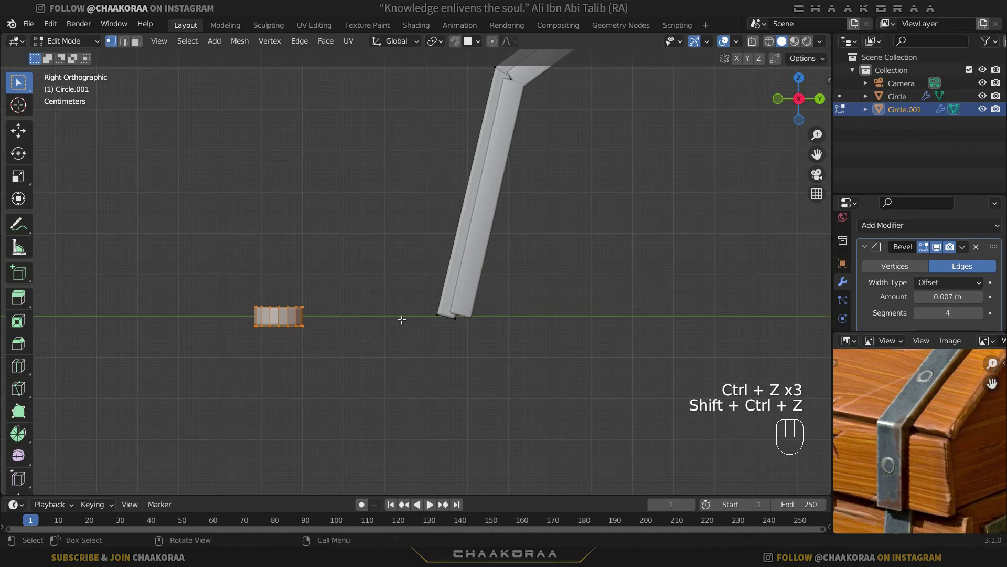
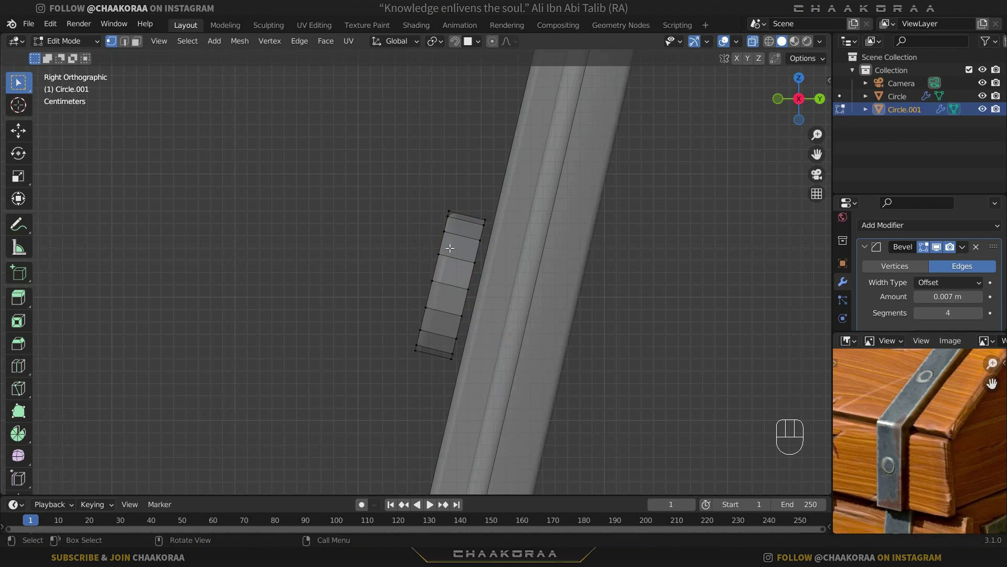
Step: Select the whole stud, move it flush against the band, then review it in front view with X-ray
key("l")
key("g")
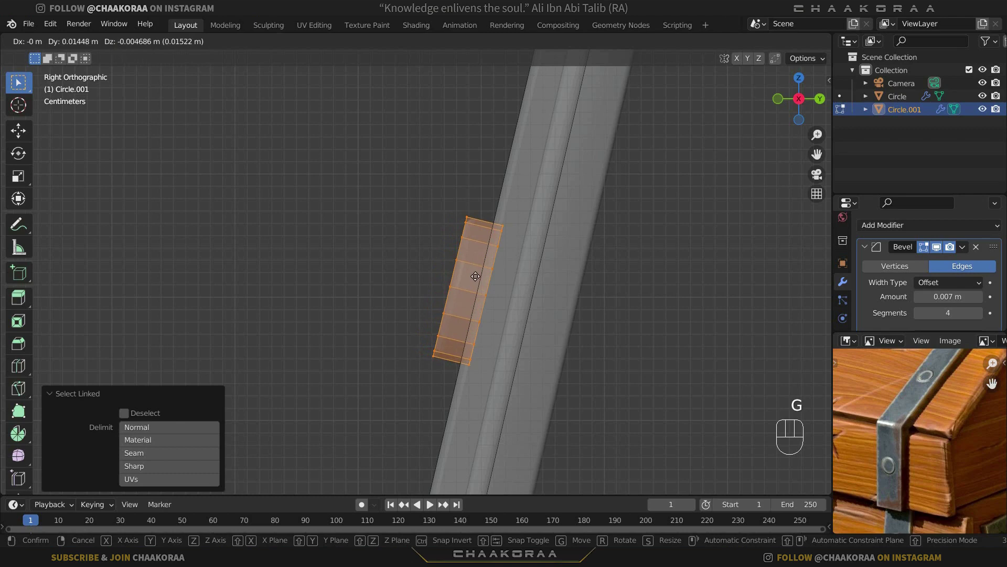
left_click(481, 277)
left_click_drag(465, 298, 545, 317)
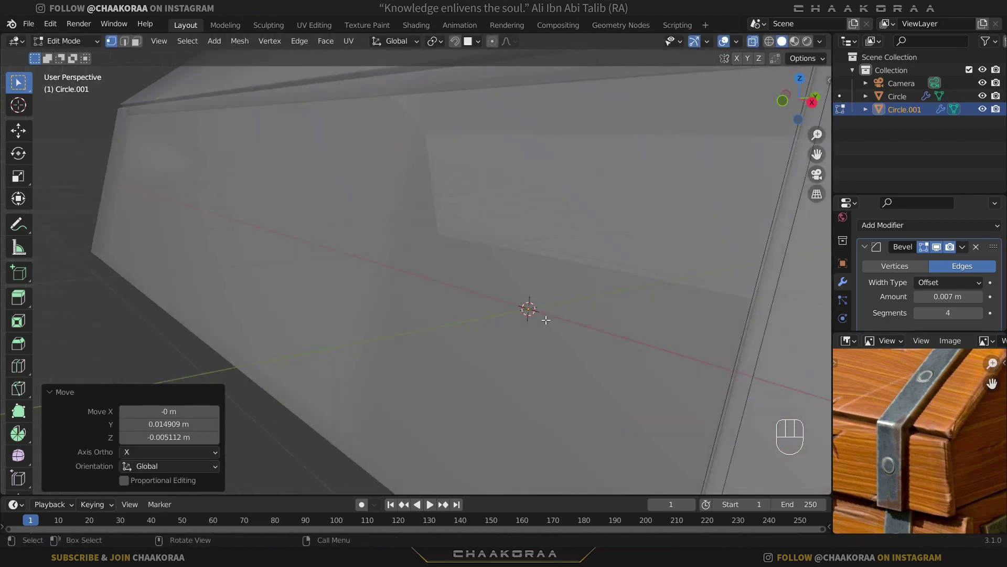
key("KP_1")
key("alt+z")
Step: Seat the stud on the strap face, duplicate it onto the angled section rotated to match, and copy another for the top
key("g")
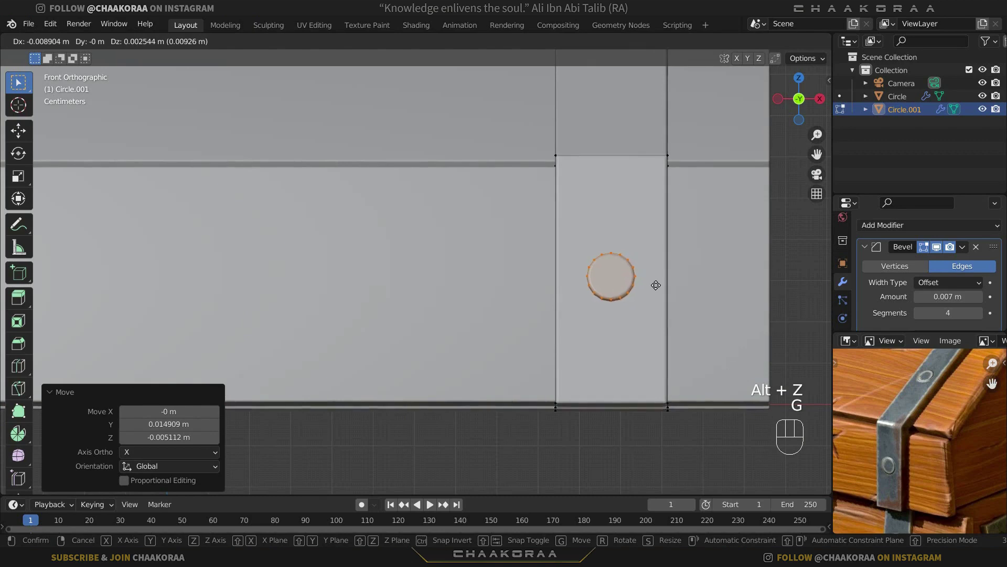
left_click(655, 283)
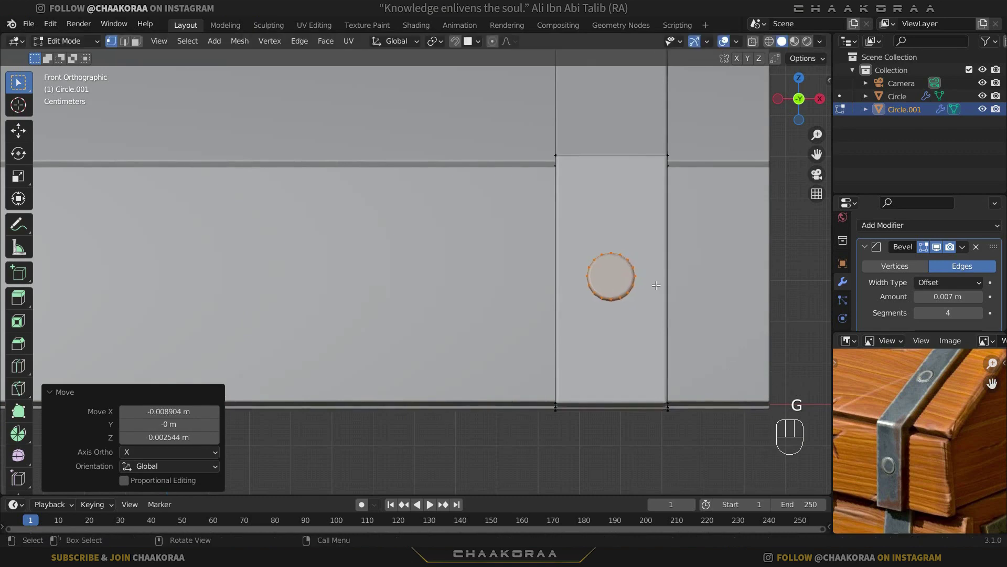
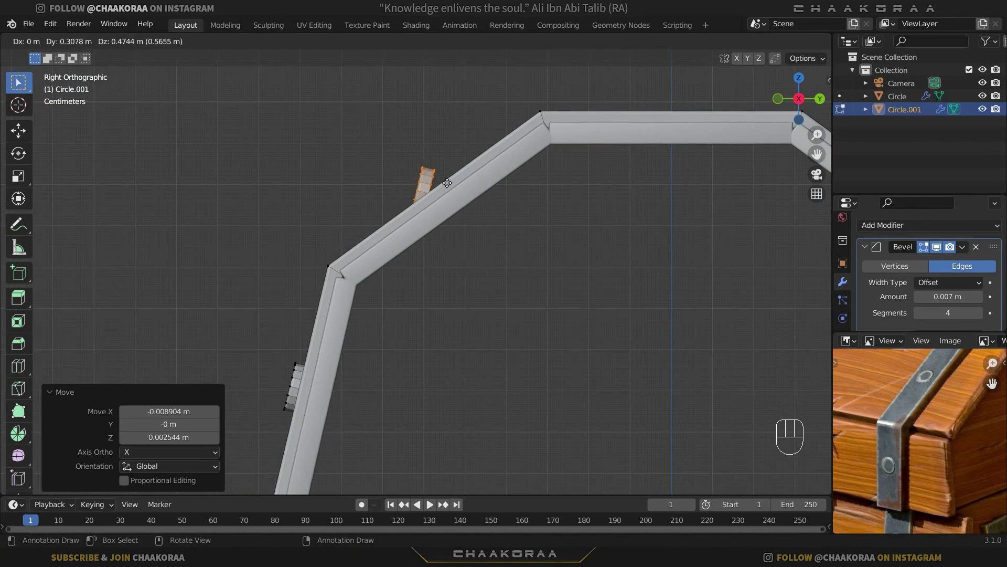
left_click(449, 177)
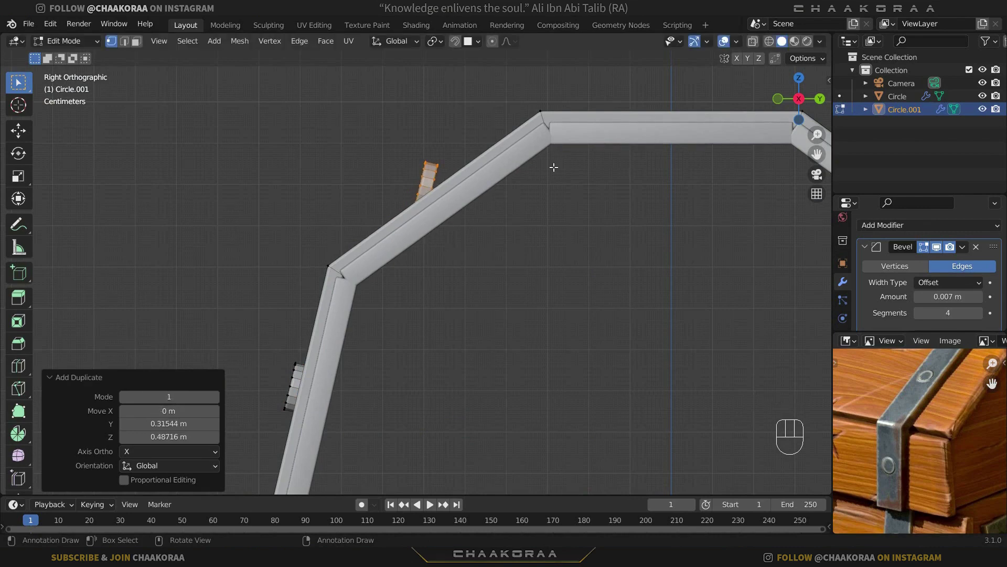
key("r")
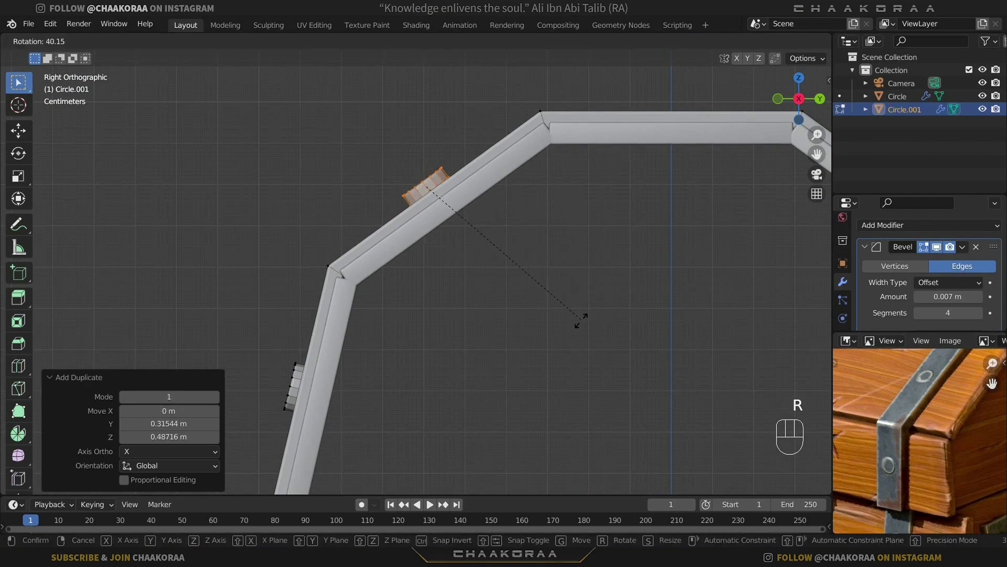
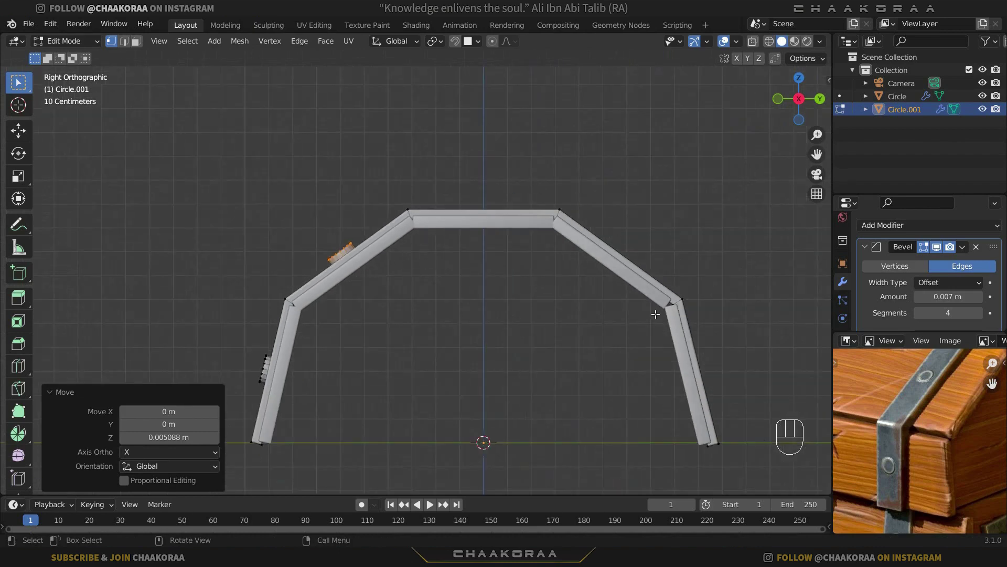
key("shift+d")
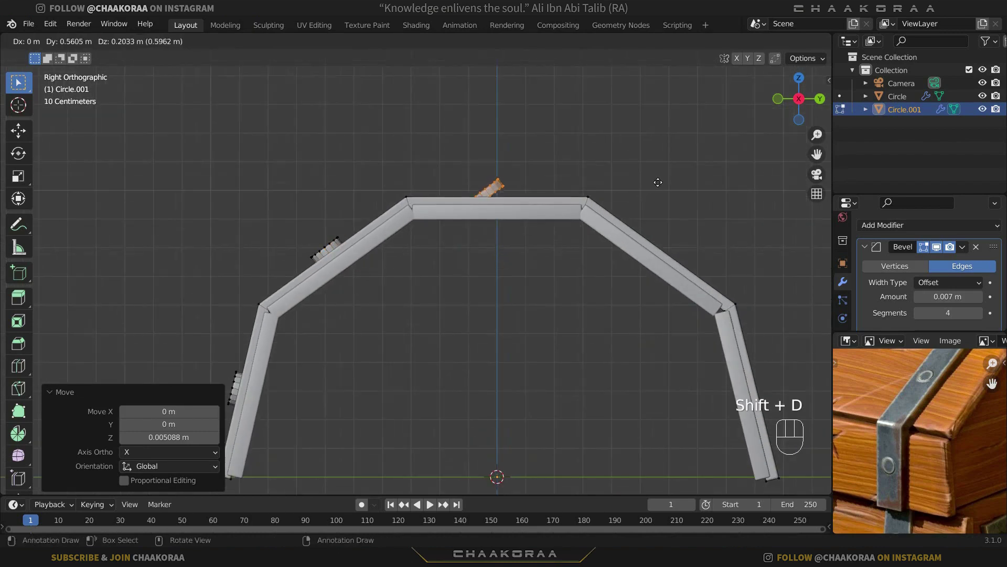
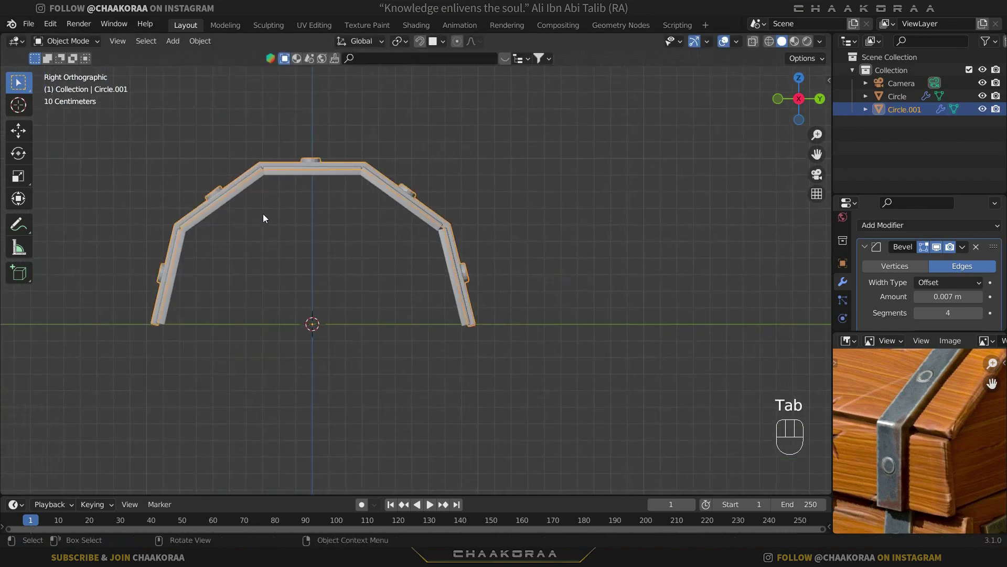
Step: Mirror the studded strap to the lid's other end and apply its rotation so it mirrors lengthwise
left_click_drag(296, 236, 558, 311)
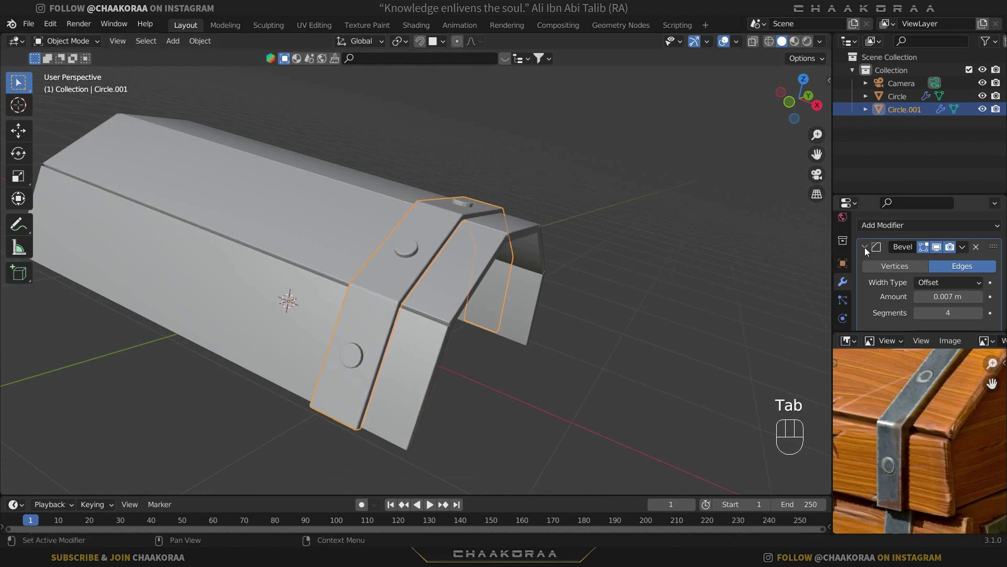
left_click(883, 257)
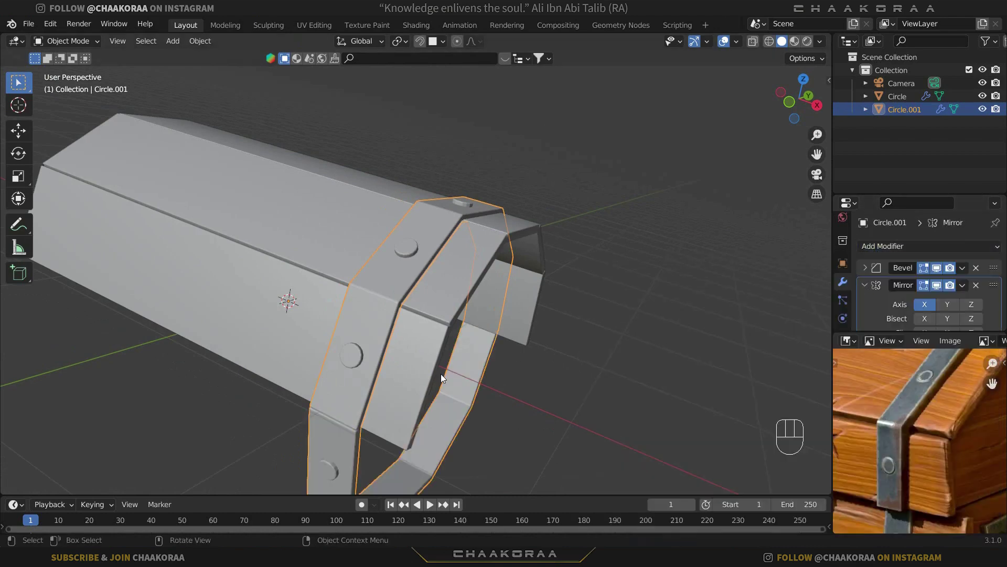
left_click_drag(484, 339, 362, 300)
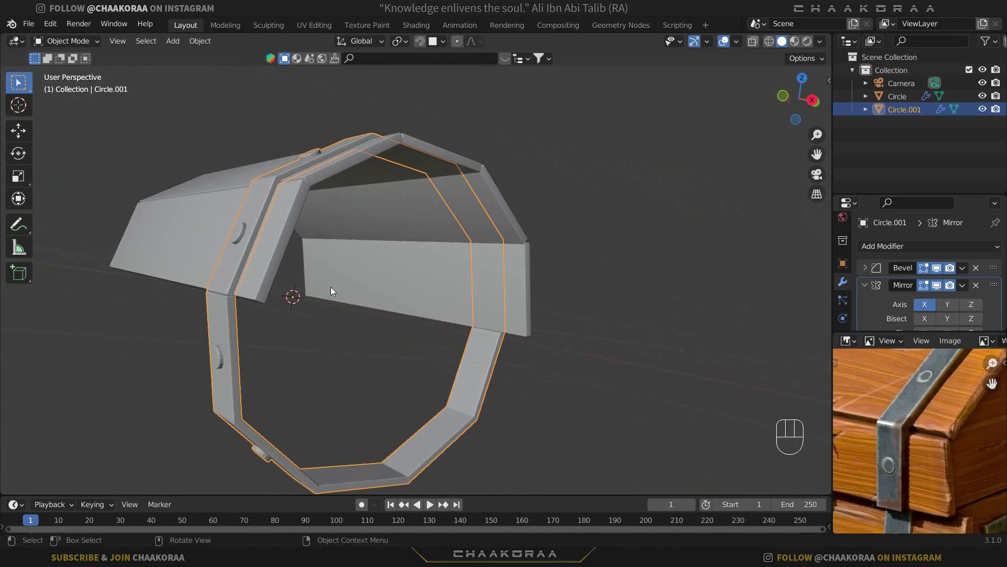
key("ctrl+a")
left_click_drag(395, 325, 461, 332)
left_click_drag(574, 326, 547, 271)
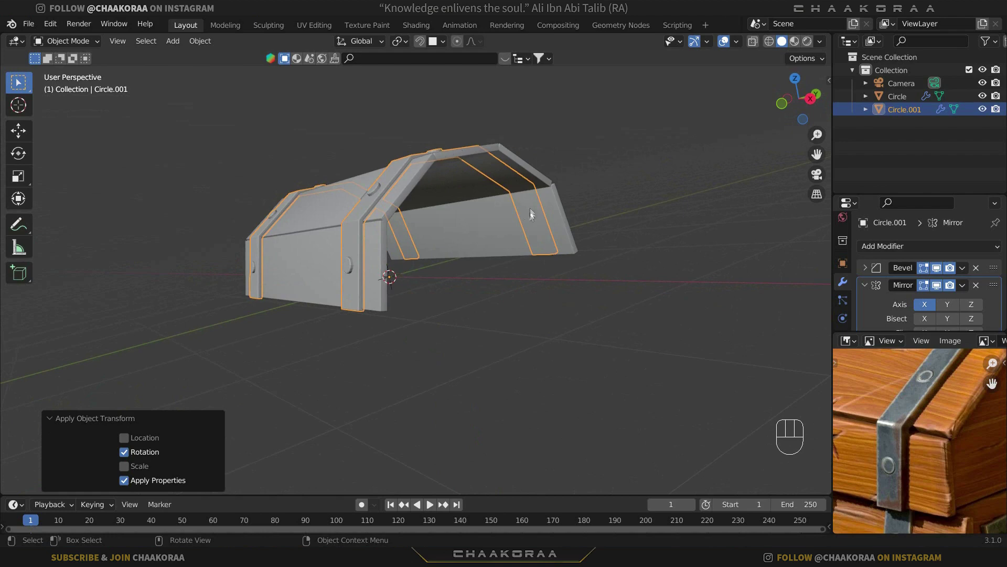
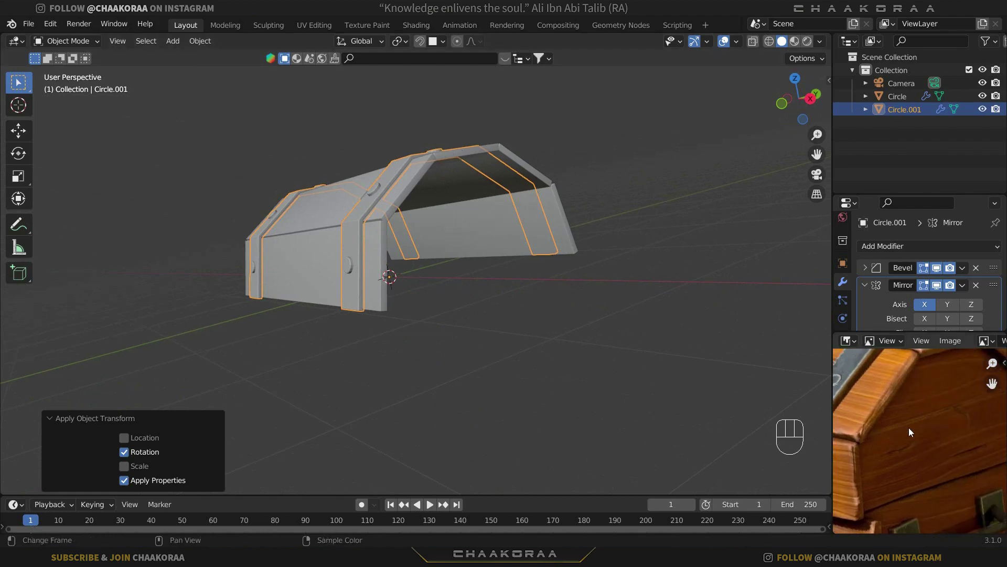
key("shift+a")
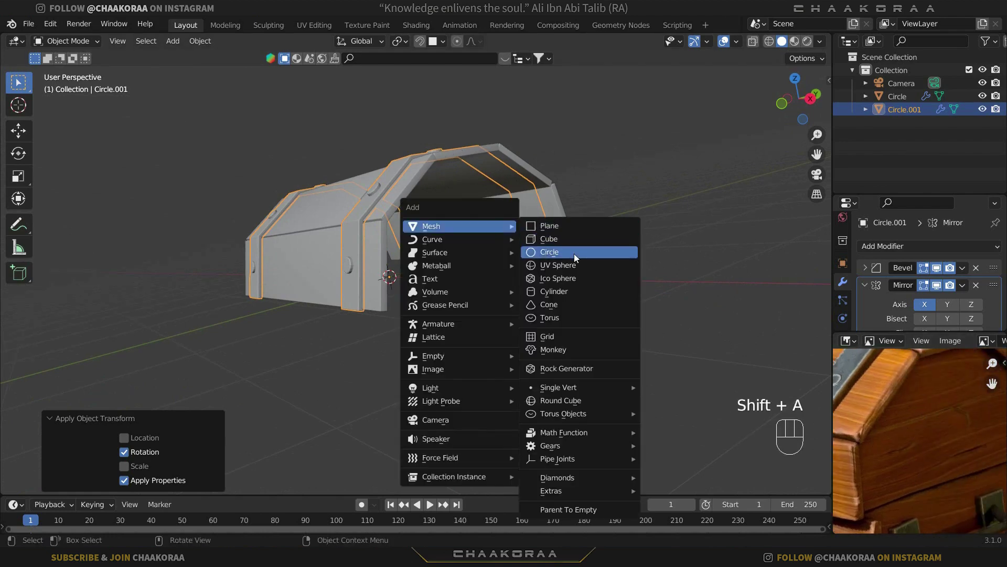
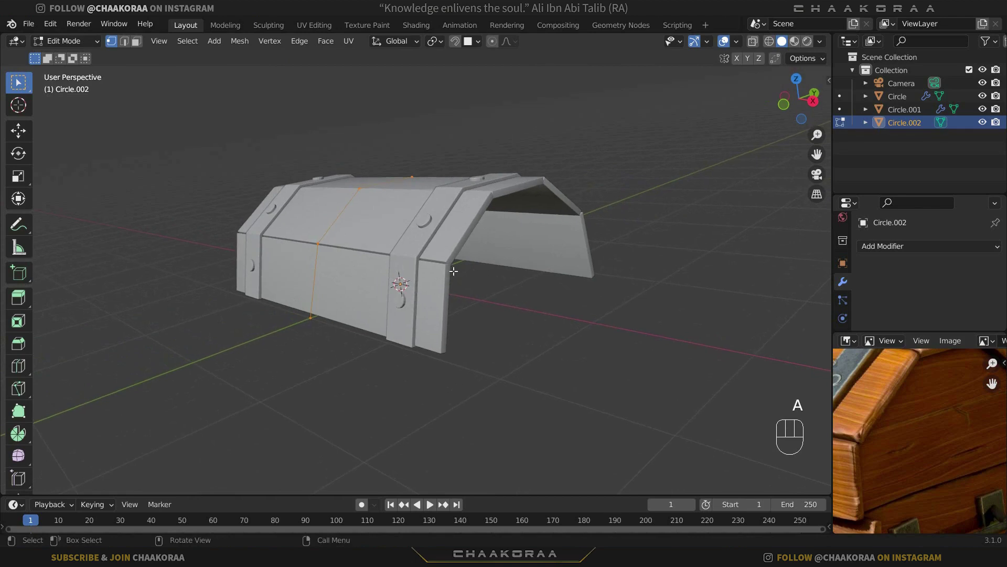
Step: Move the new Circle.002 profile 1.497 m along X to the lid end and scale it down slightly
key("g")
key("y")
key("x")
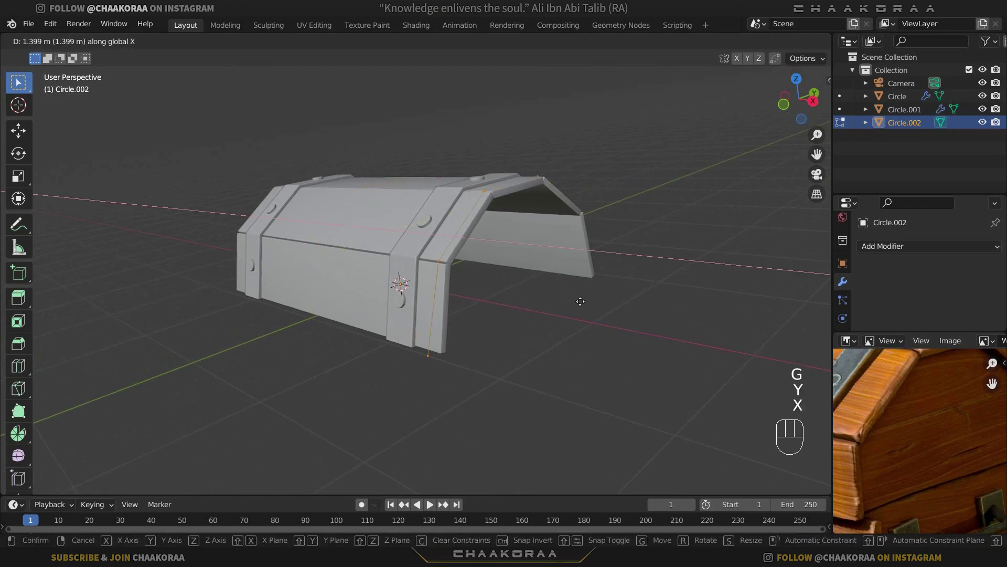
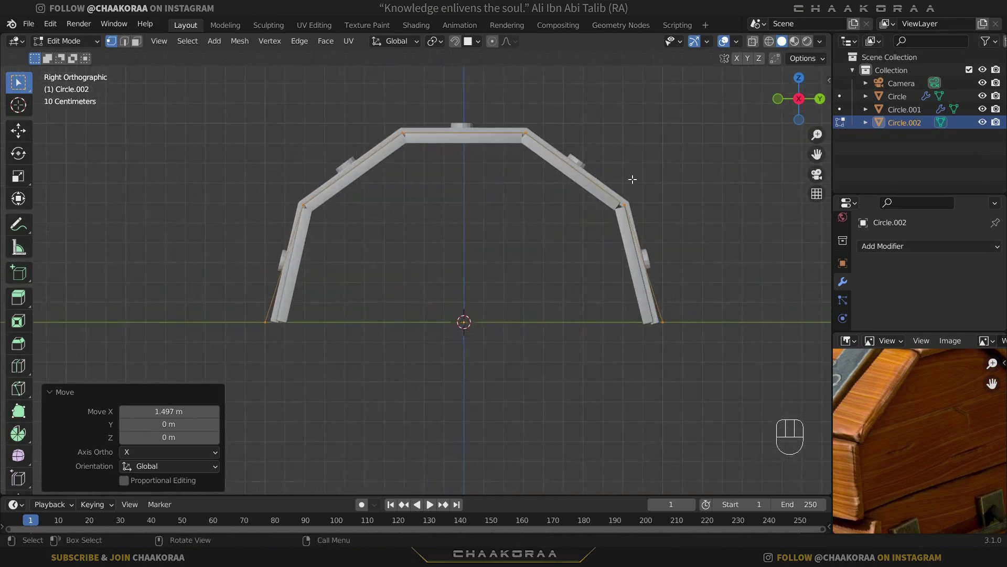
key("s")
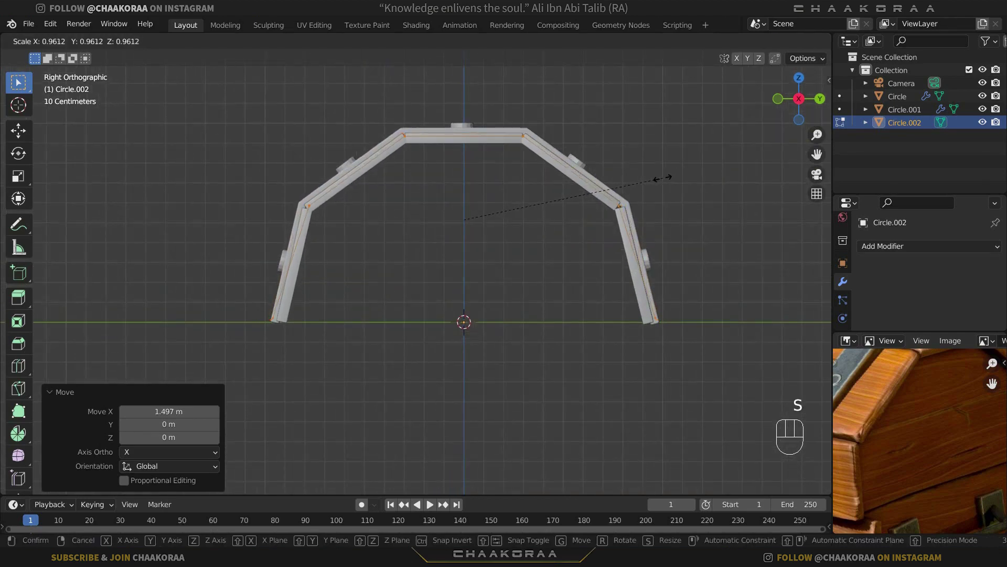
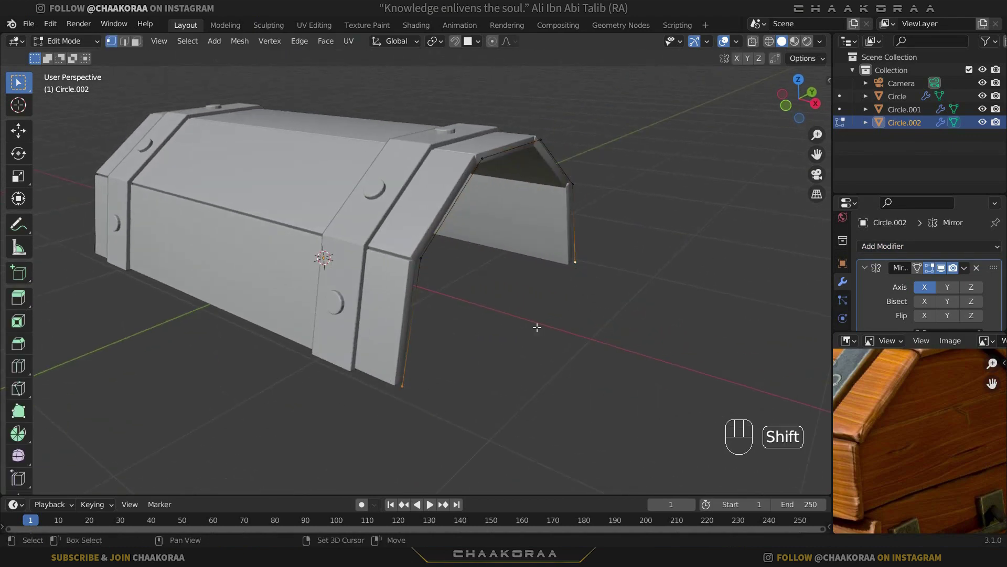
Step: Close and fill the end profile into a face, then extrude it outward about 0.08 m as an end cap
key("f")
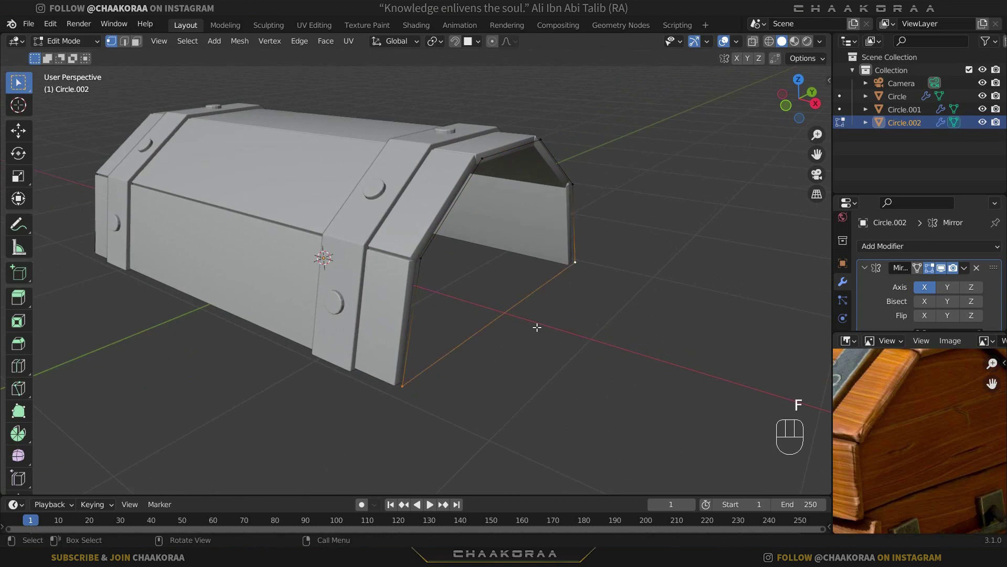
key("a")
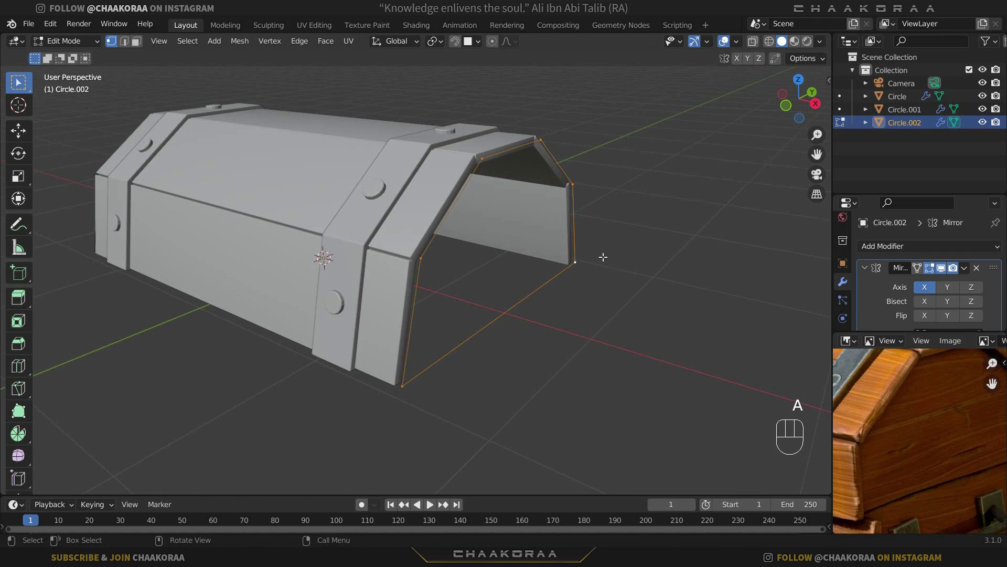
key("f")
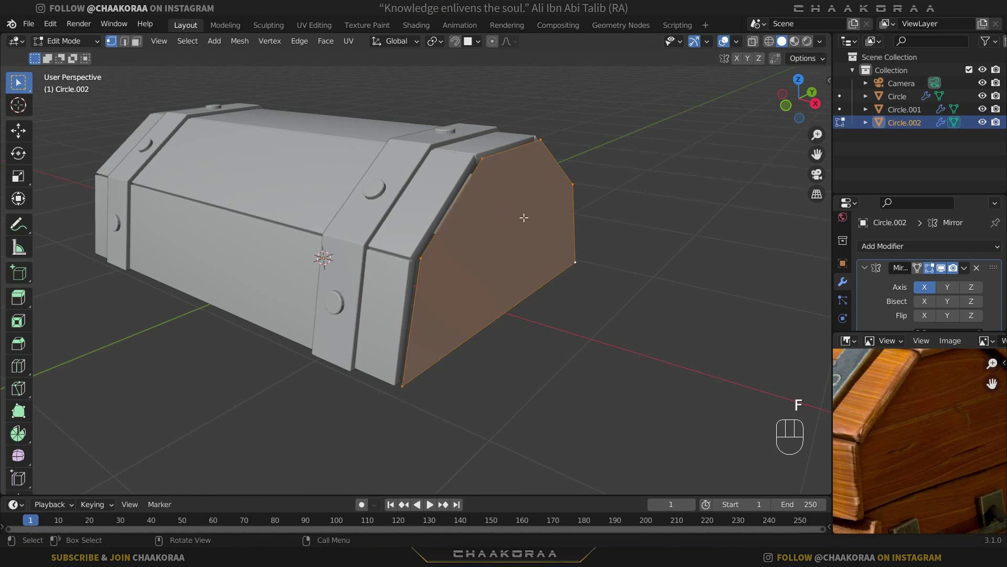
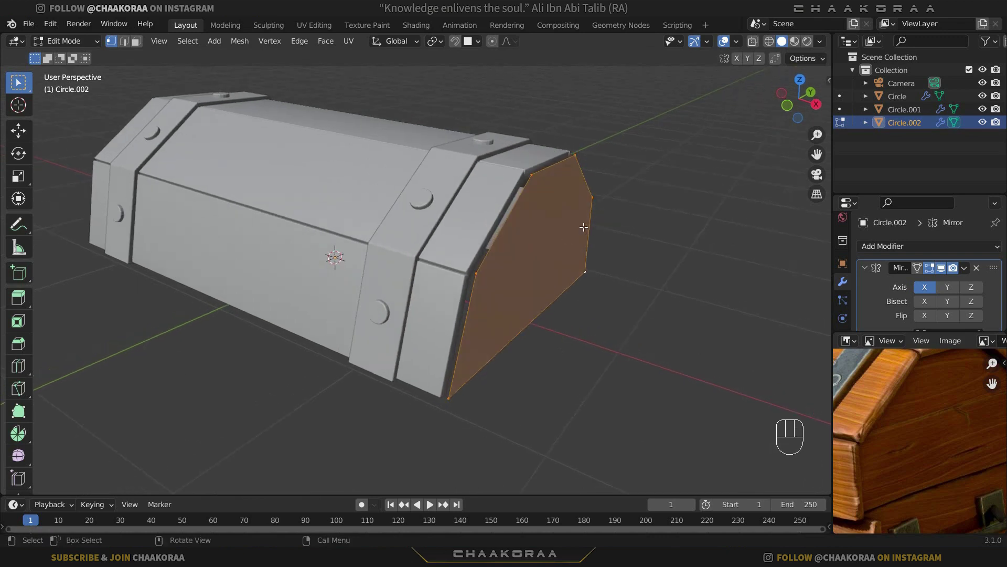
key("e")
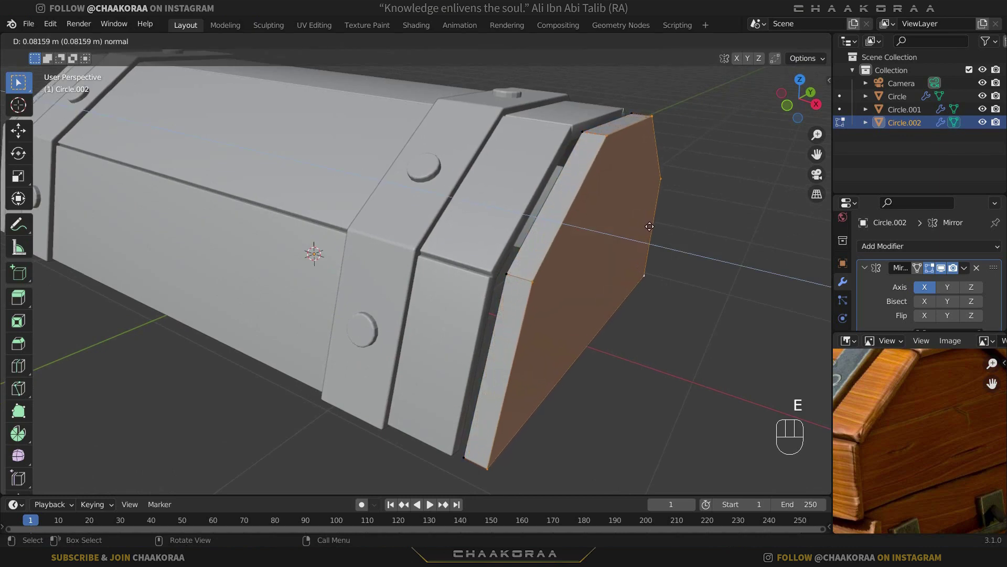
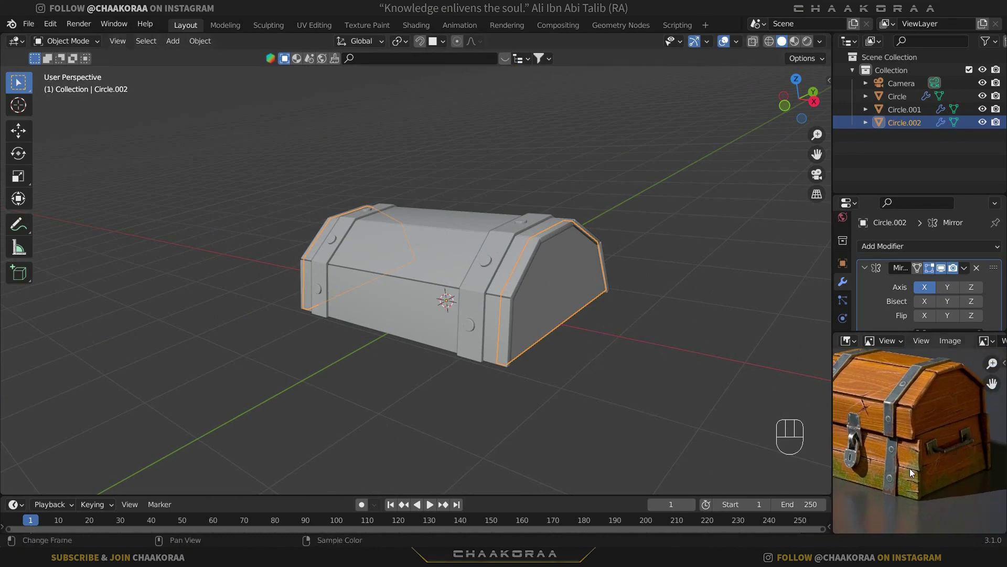
key("d")
key("d")
key("d")
left_click_drag(924, 502, 866, 427)
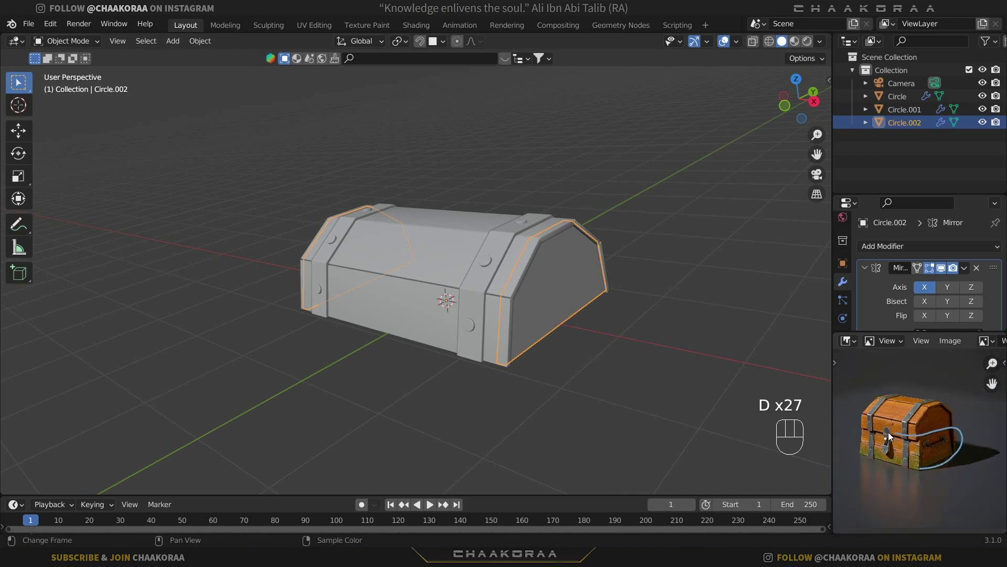